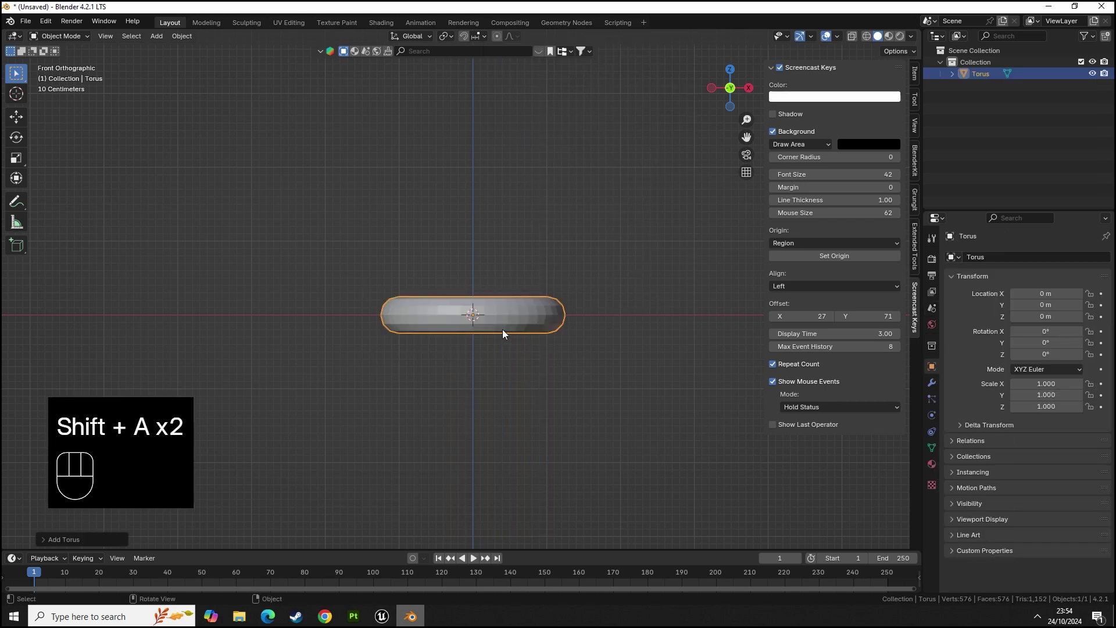
- Rotate the torus 90 degrees around X so it stands upright facing the front
key(r)
key(x)
key(9)
key(0)
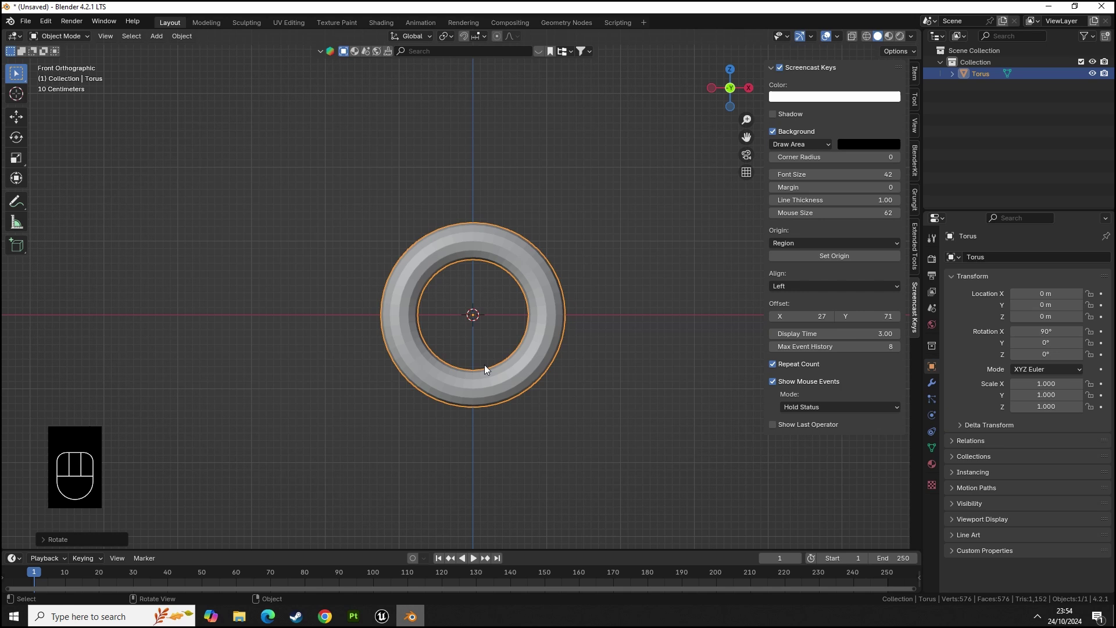
- Pull the torus's lower half down about a meter along Z, stretching it into a tall oval link
key(Tab)
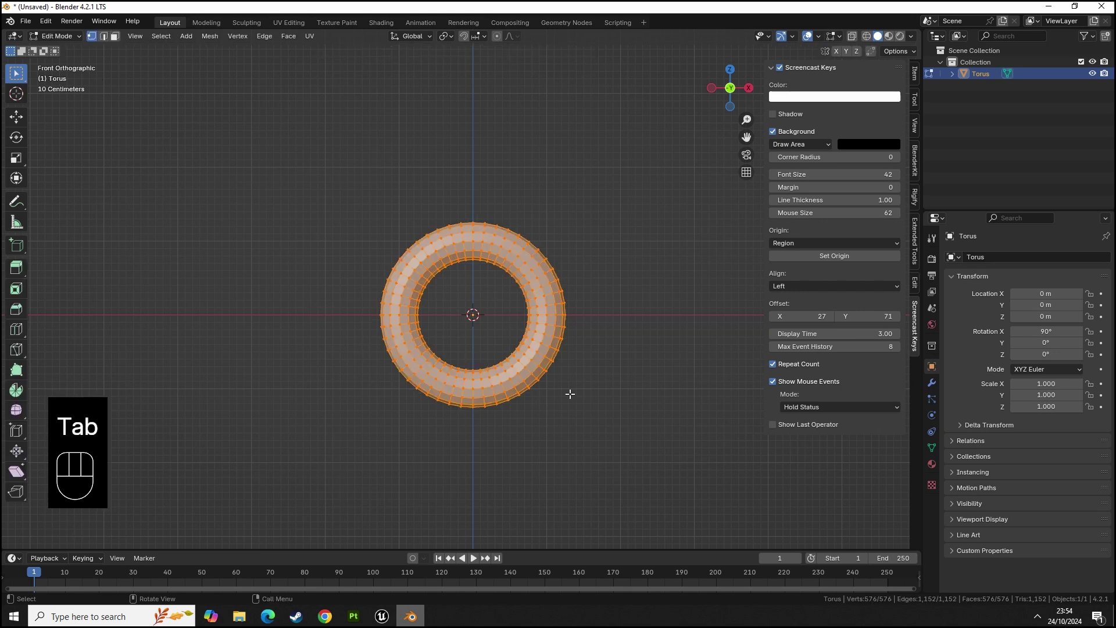
key(3)
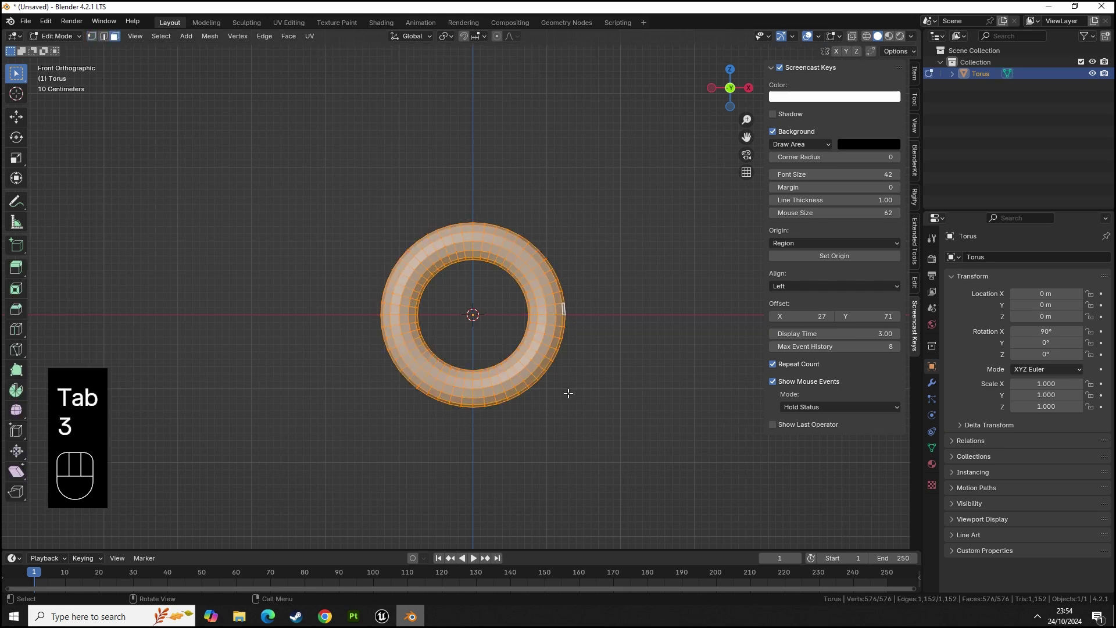
key(z)
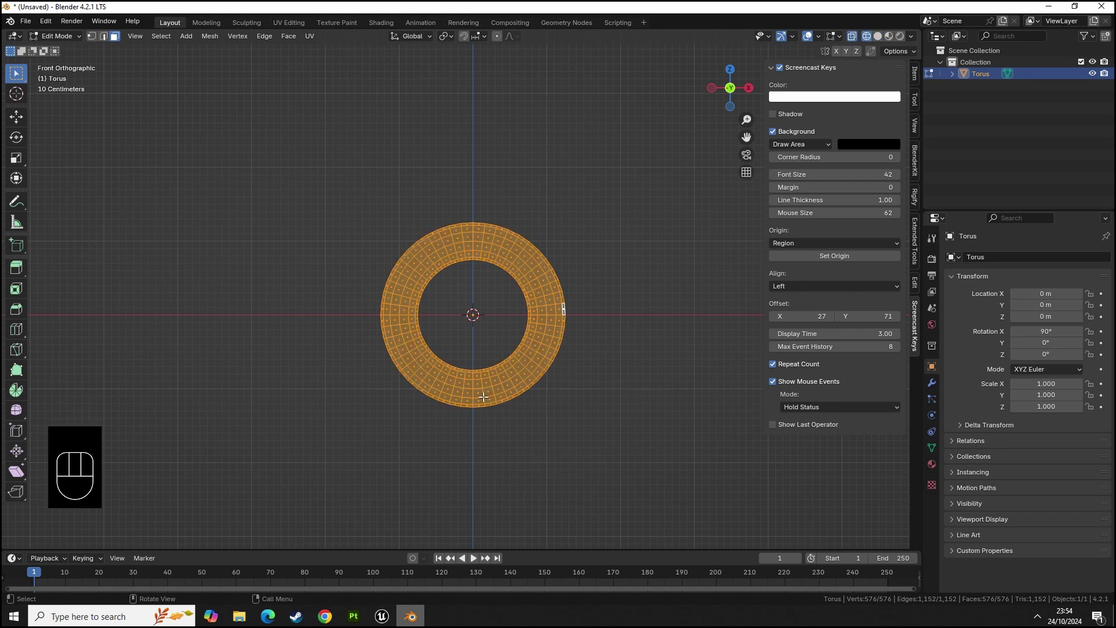
click(671, 459)
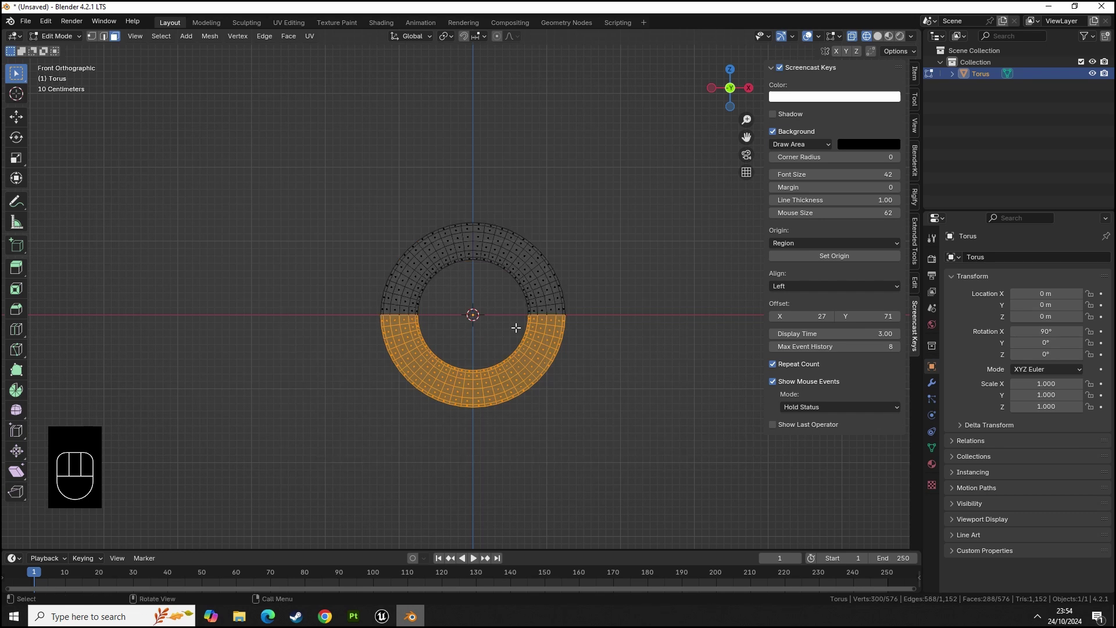
key(g)
key(z)
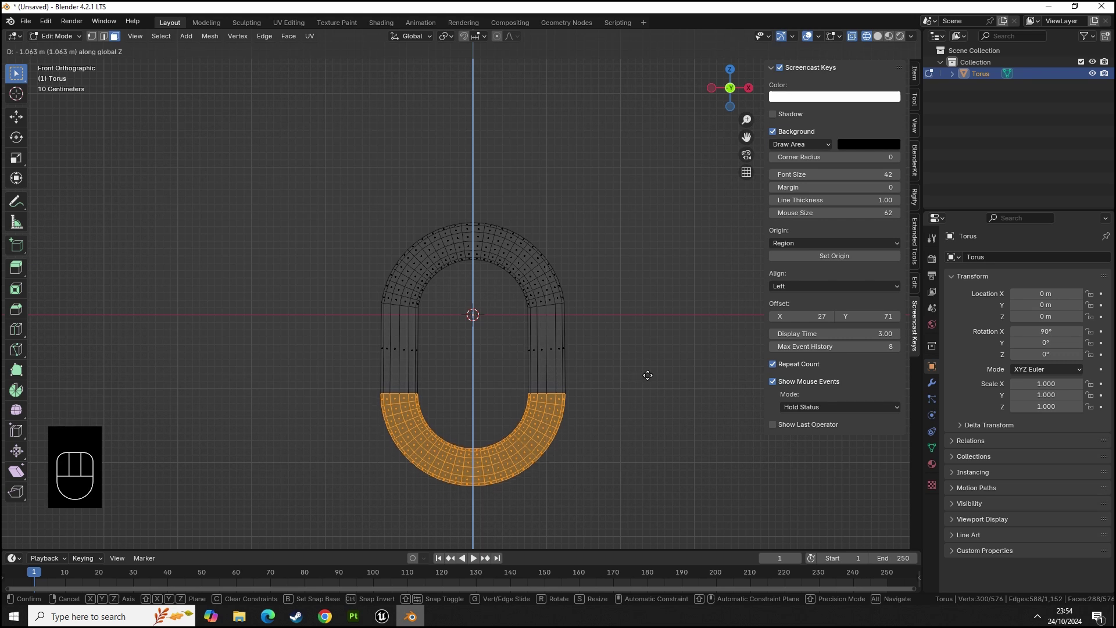
click(653, 370)
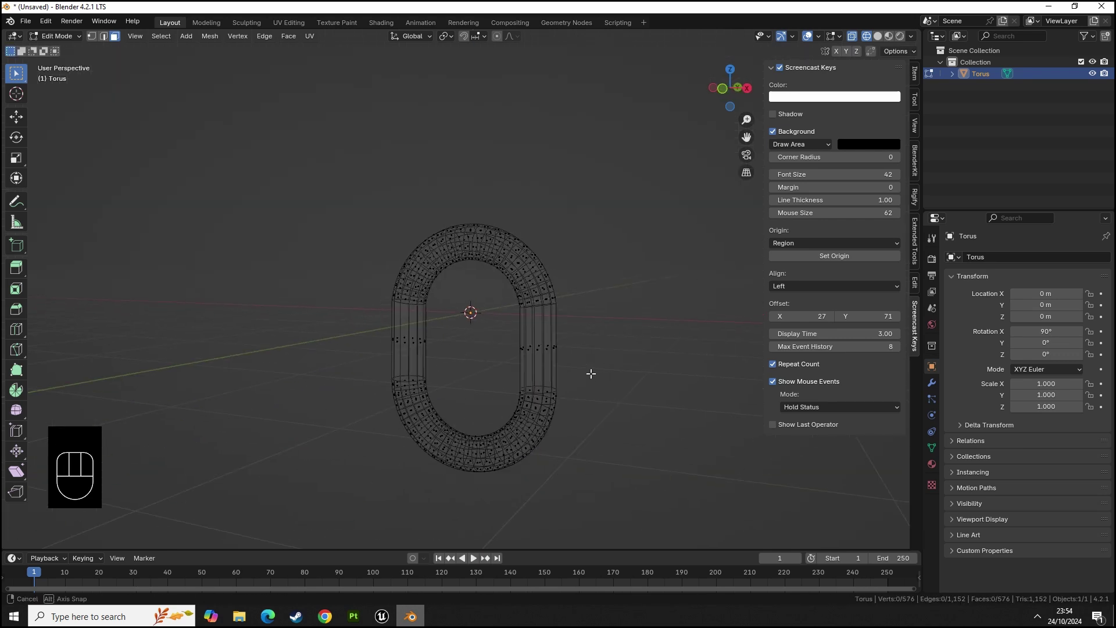
- Apply the link's rotation, set its origin to geometry and move it to the world origin
key(Tab)
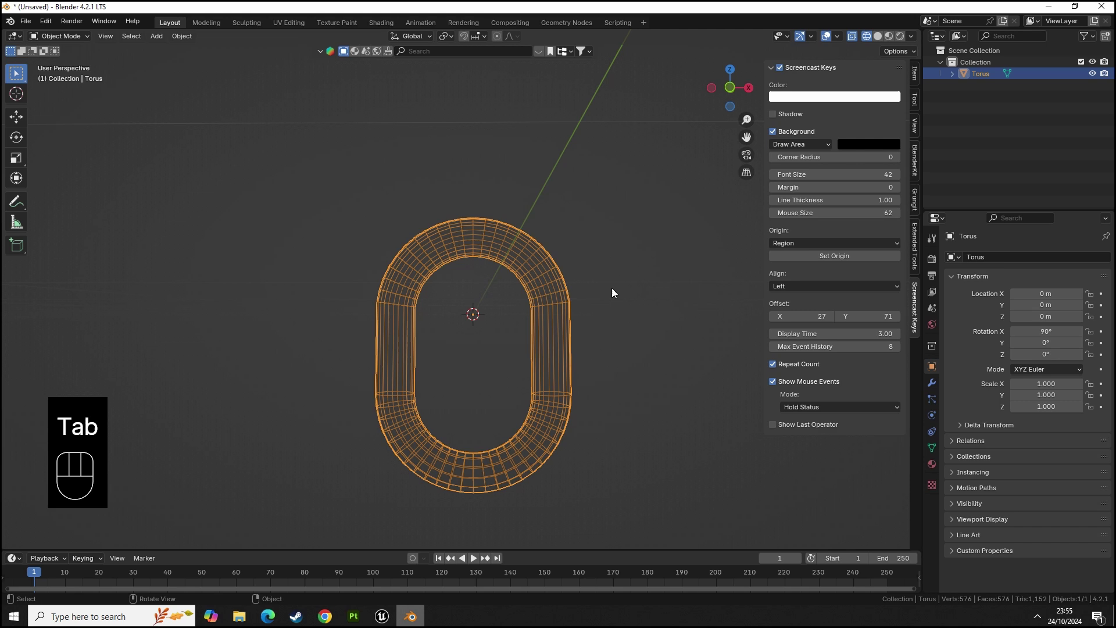
key(ctrl+a)
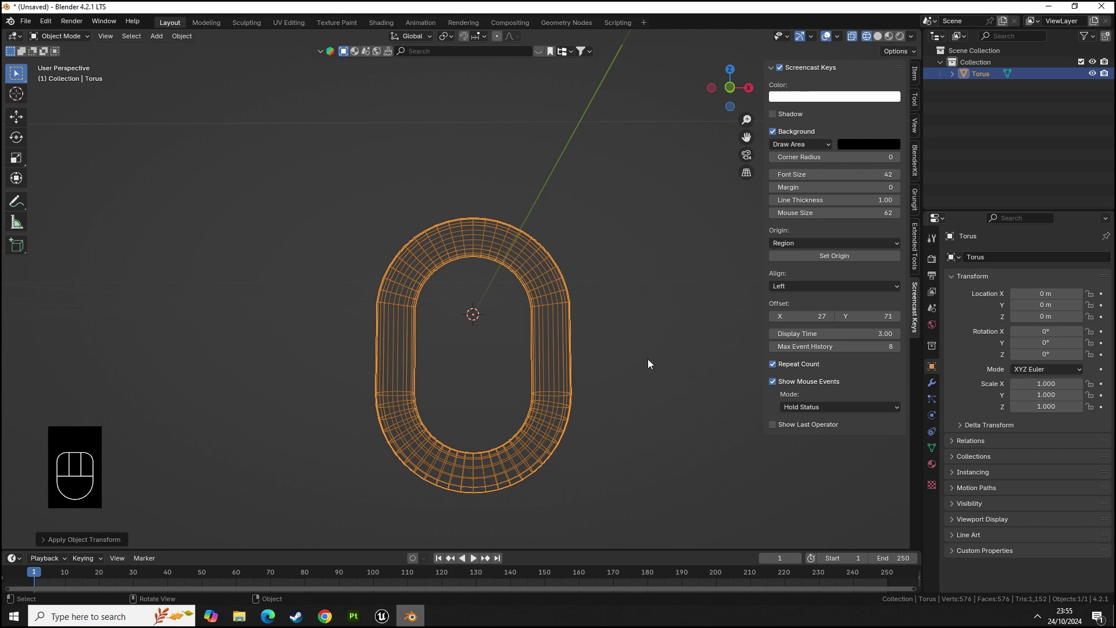
drag(552, 340, 635, 402)
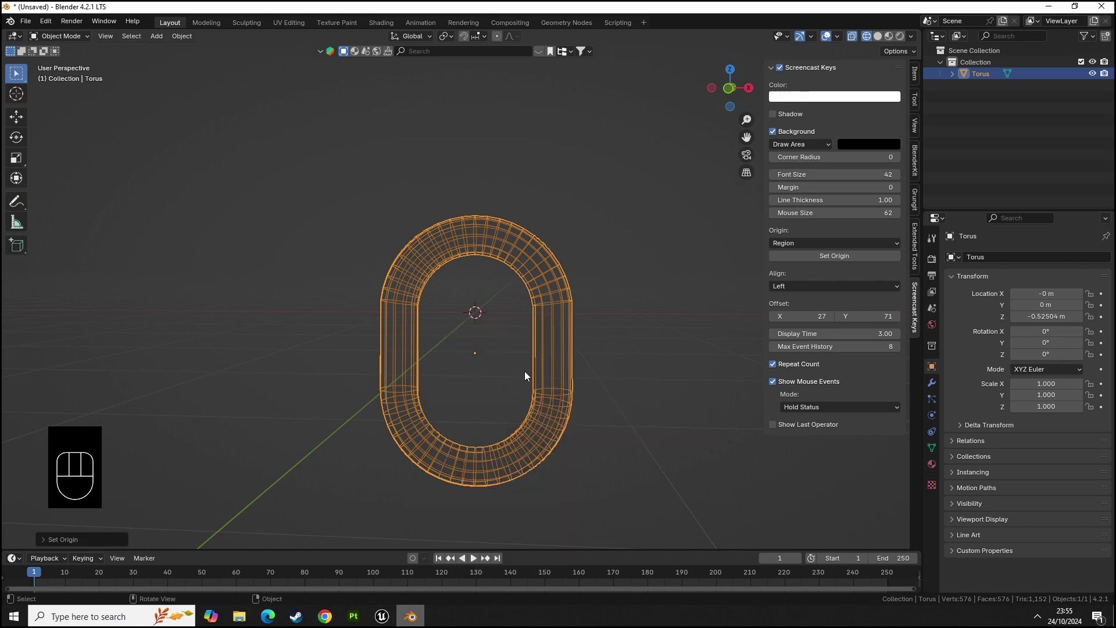
middle_click(463, 357)
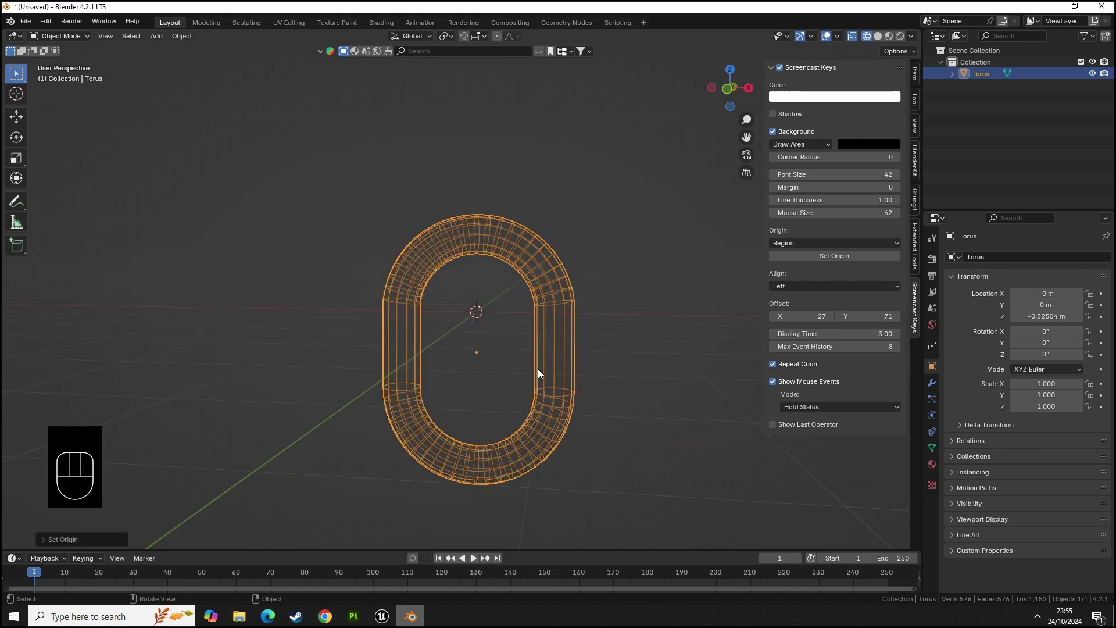
key(shift+s)
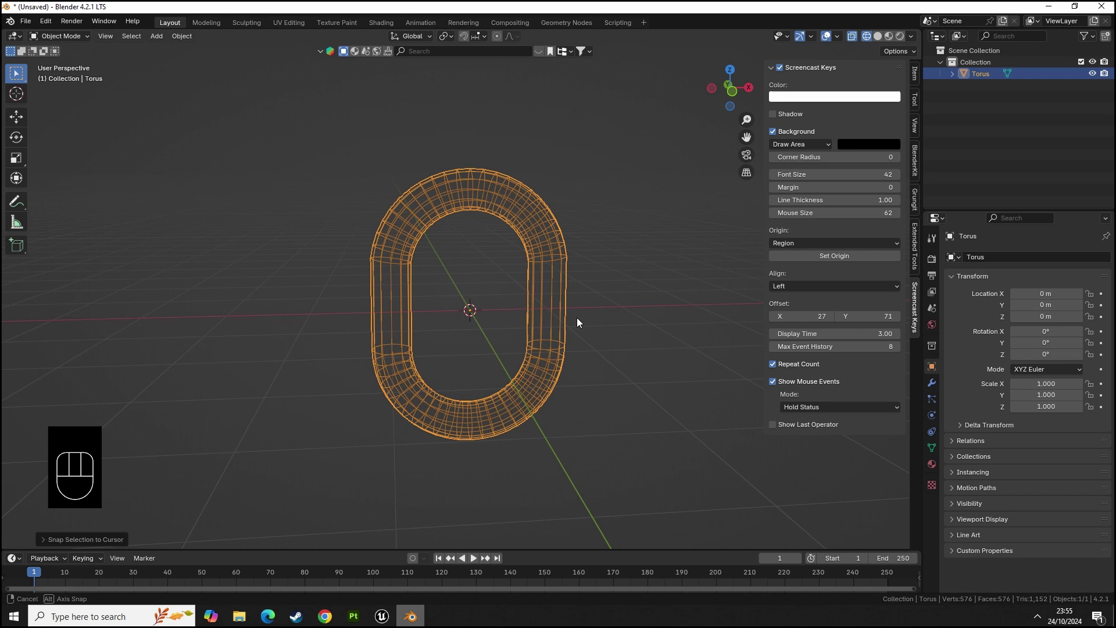
- Show the link as a solid surface with smooth shading
key(z)
click(570, 314)
drag(534, 307, 482, 259)
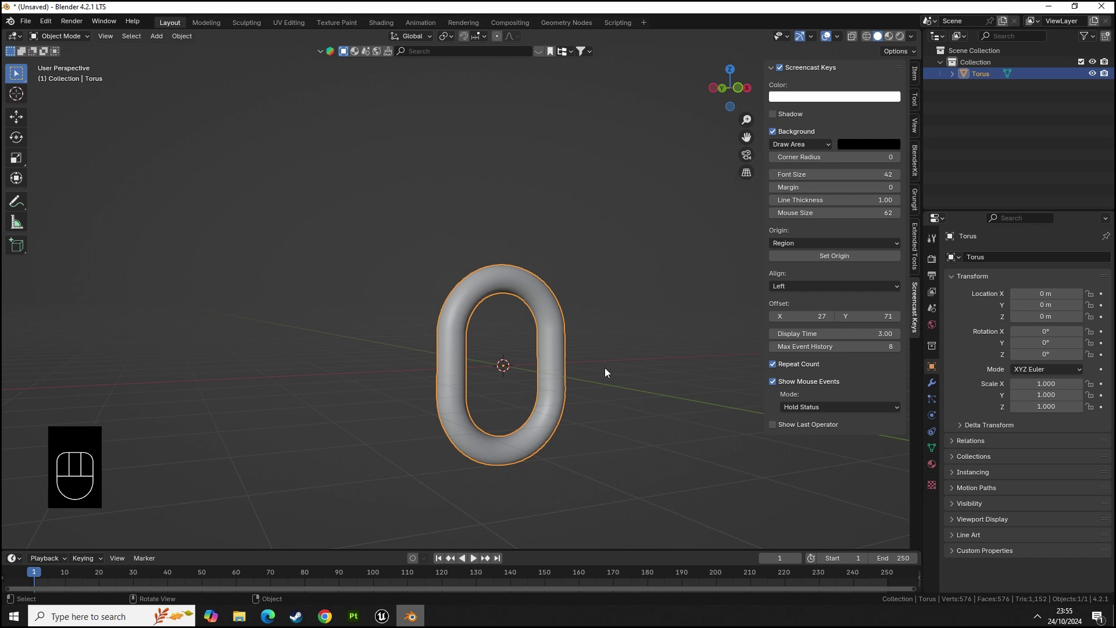
- Duplicate the link upward, turn the copy 90° on Z, then duplicate the interlocked pair upward
key(shift+d)
key(z)
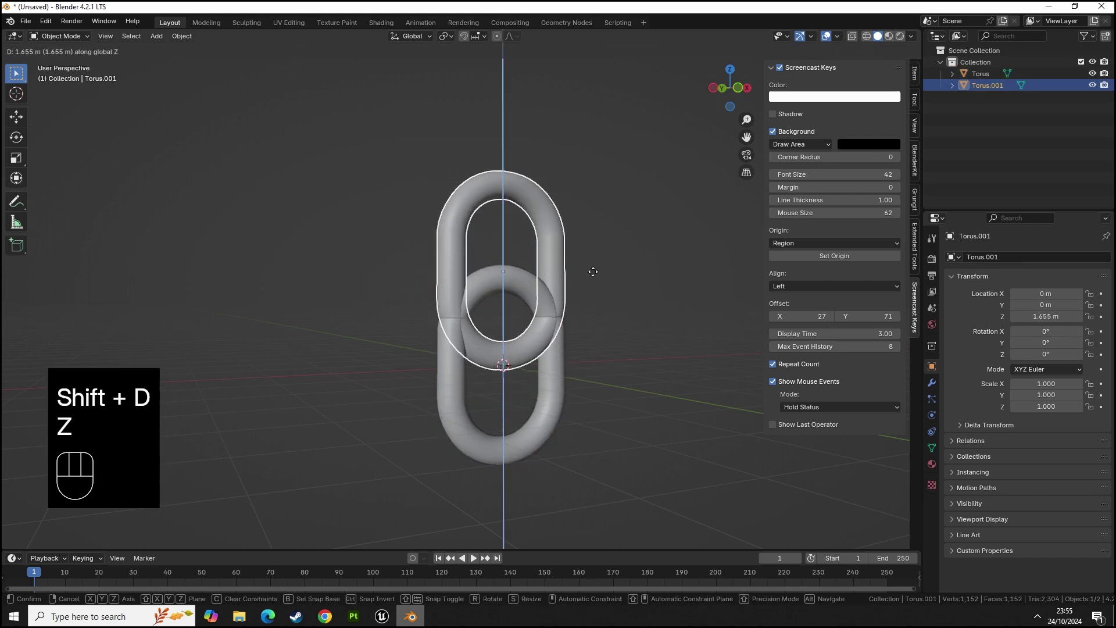
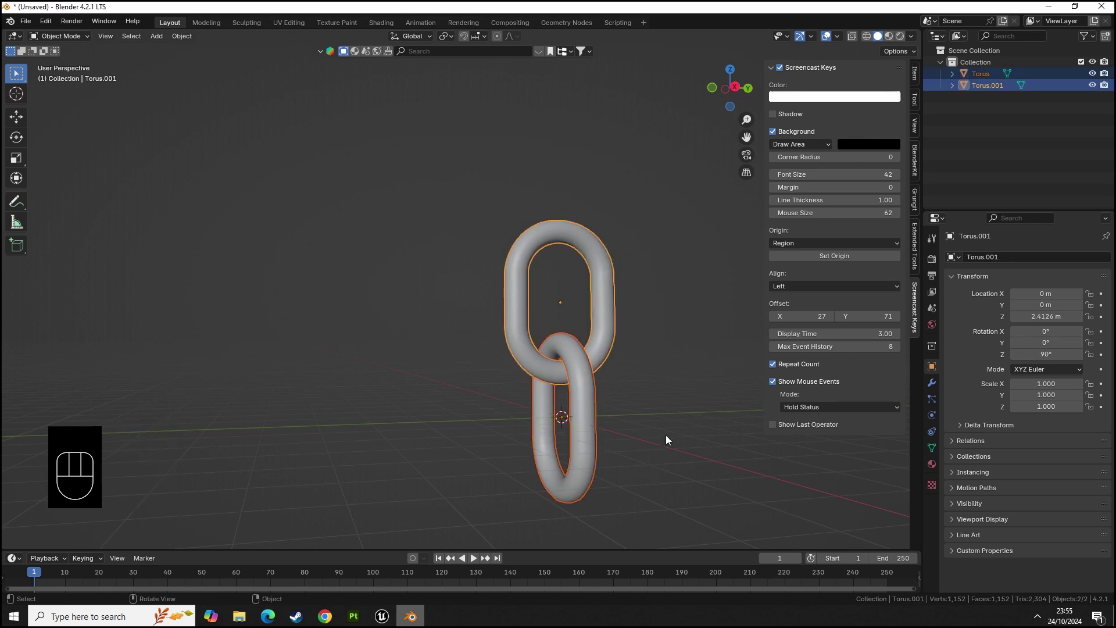
key(shift+d)
key(z)
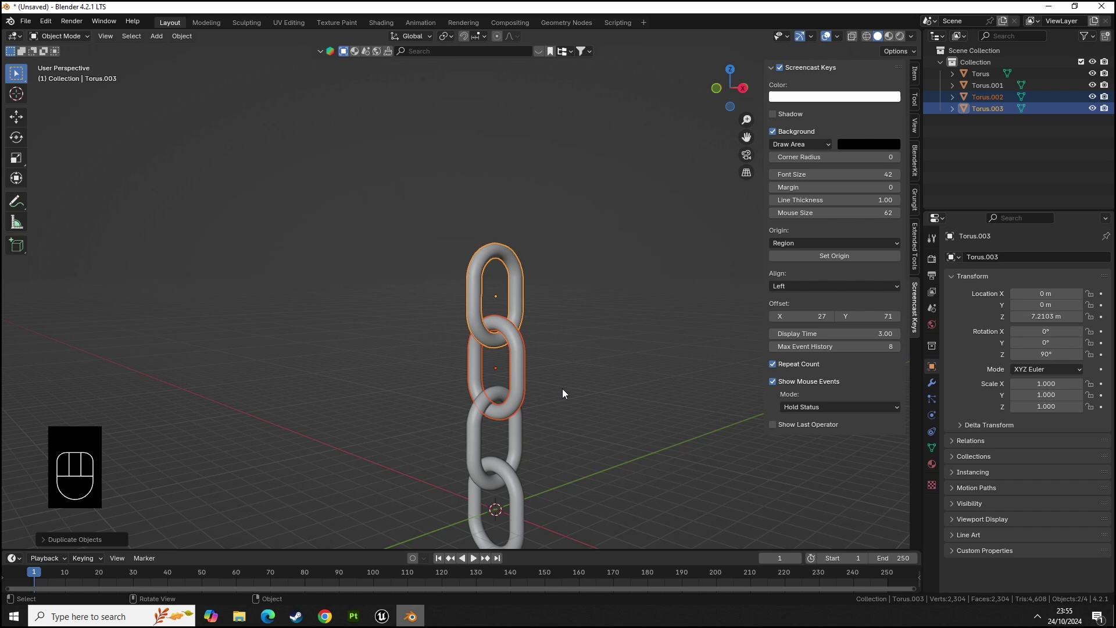
- Repeat the duplication to extend the chain to eighteen interlocking links
key(shift+r)
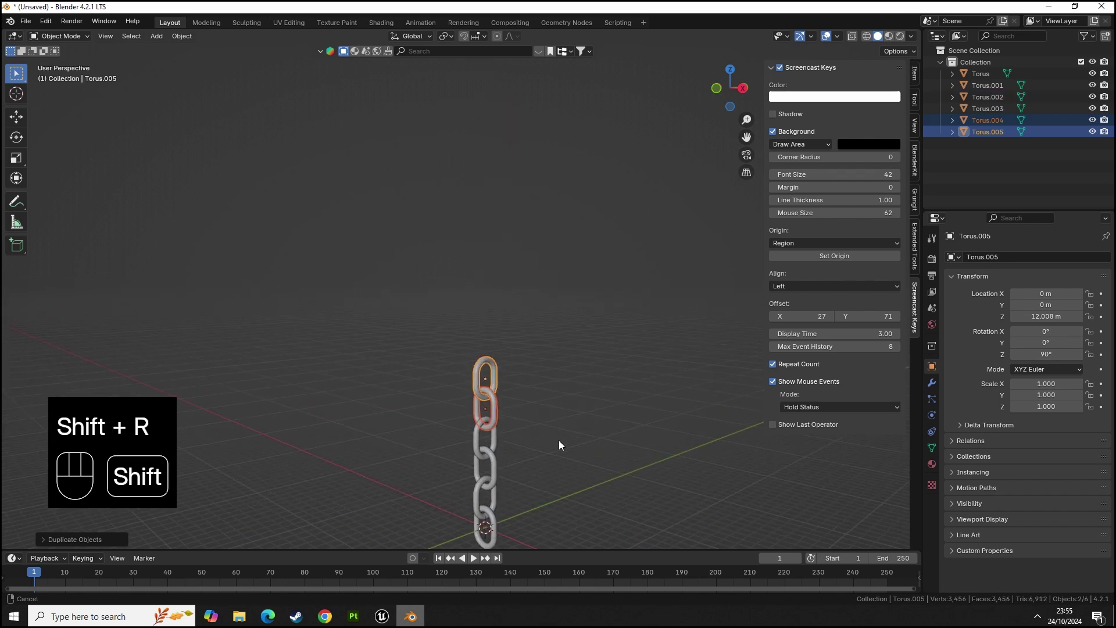
key(shift+r)
key(shift+r)
key(shift+r)
key(shift+r)
key(shift+r)
key(shift+r)
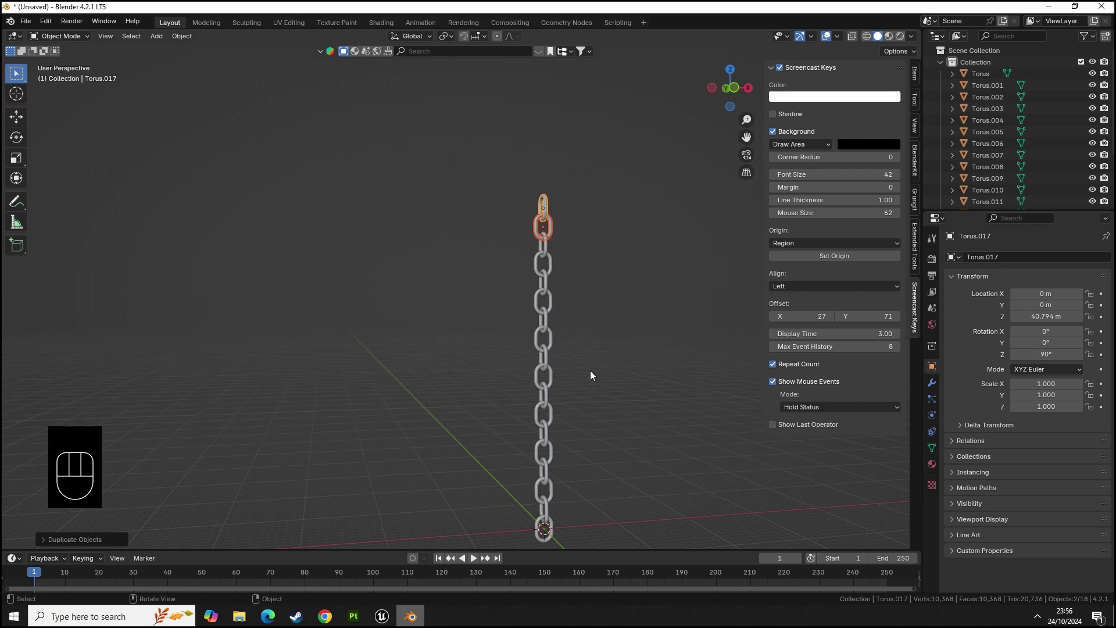
- Select the chain's topmost link and show its physics settings
click(610, 239)
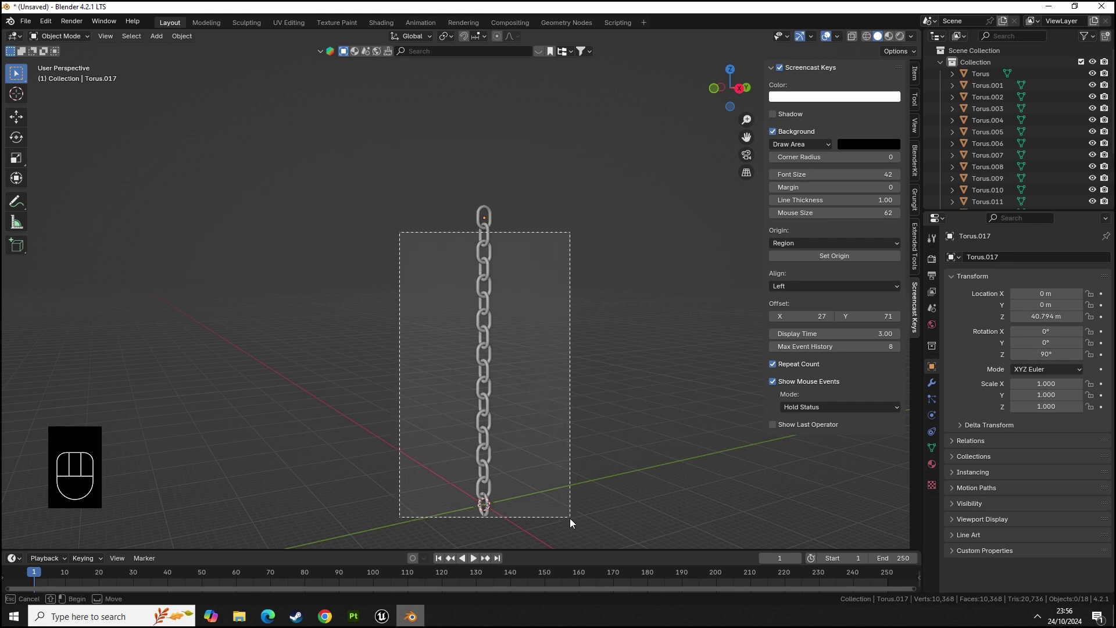
drag(452, 173, 504, 204)
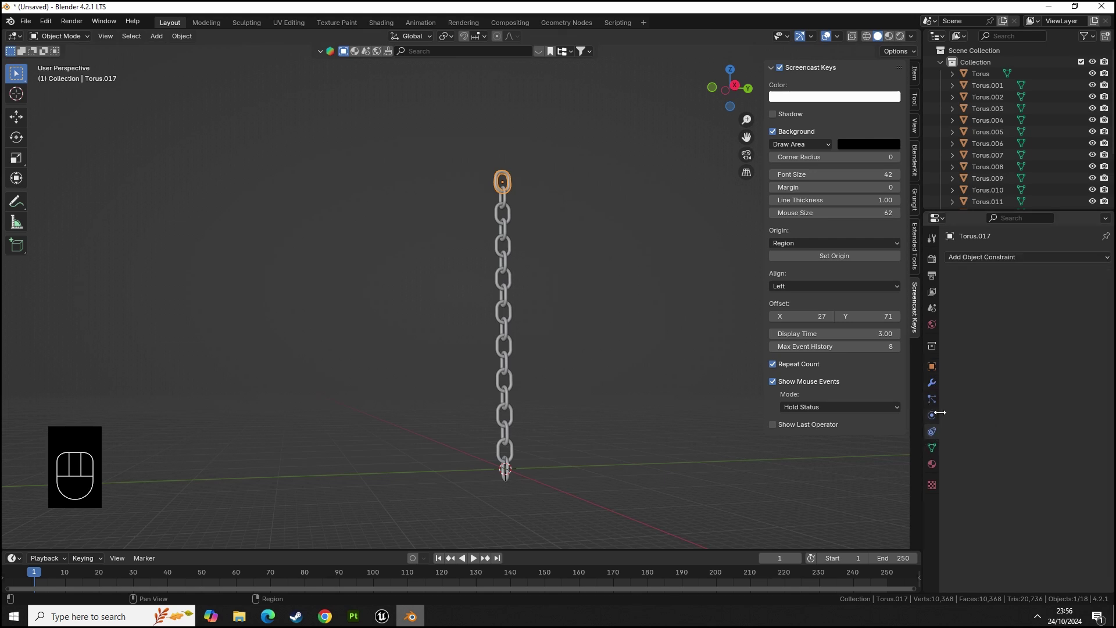
click(937, 421)
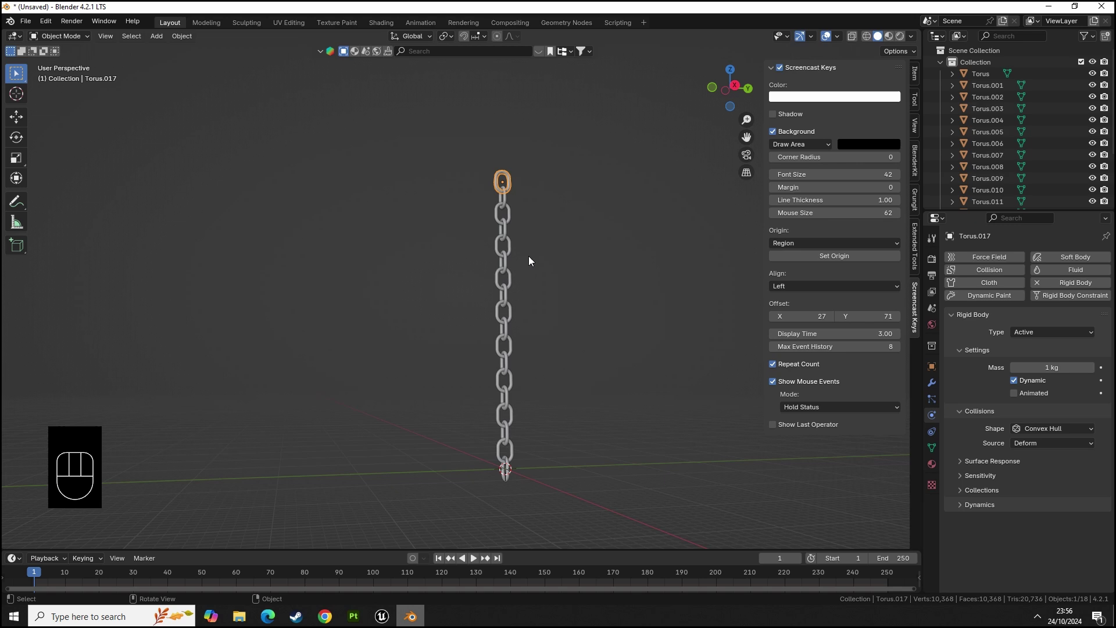
click(623, 513)
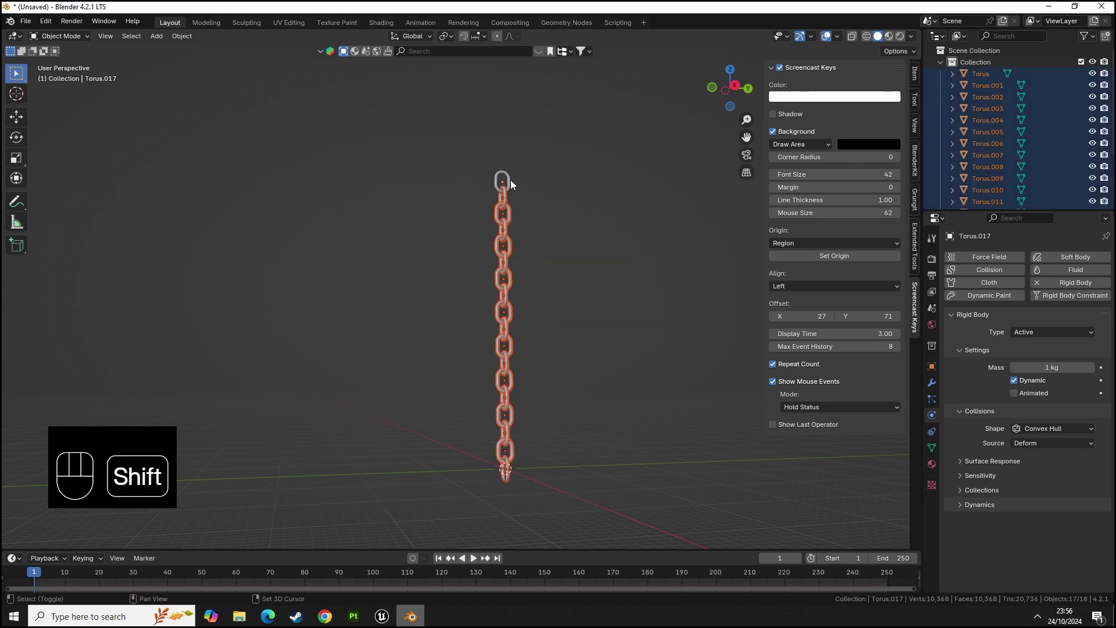
drag(513, 184, 490, 276)
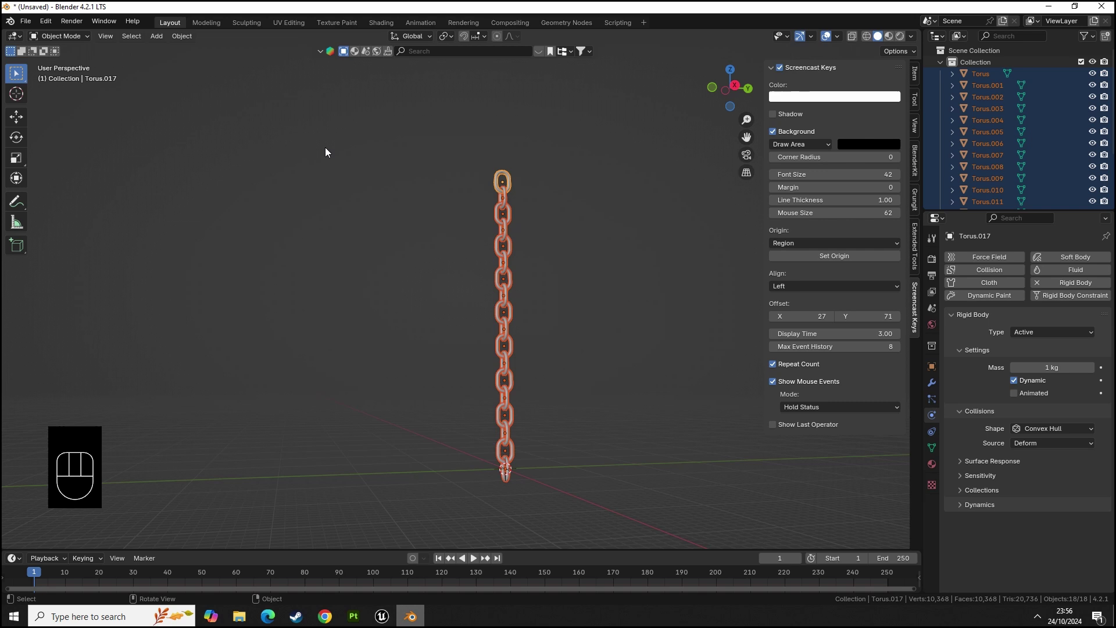
key(F3)
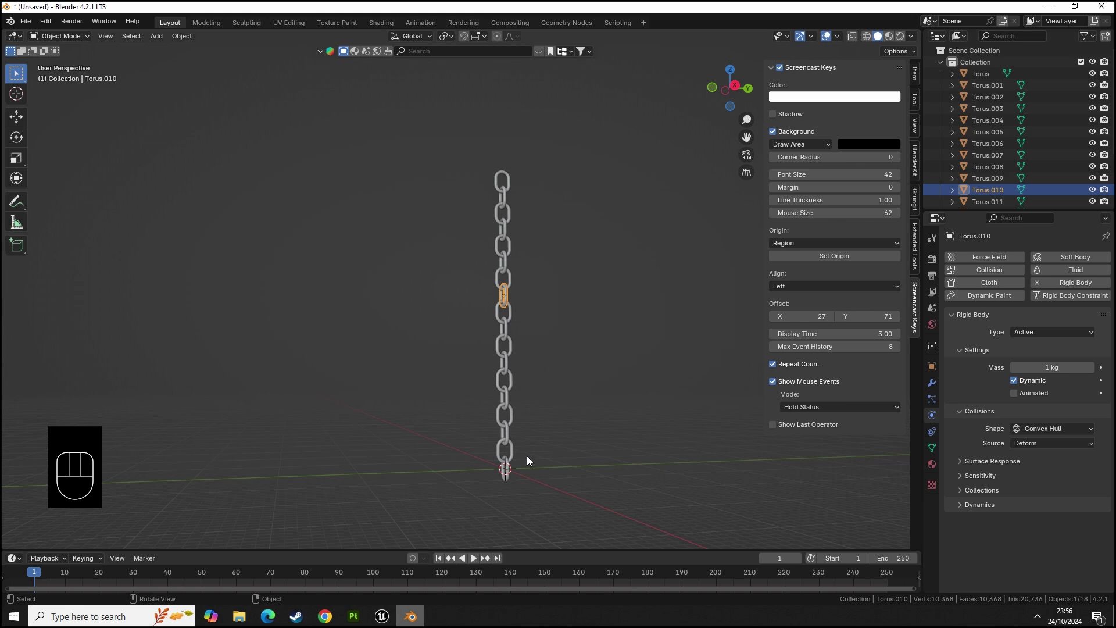
click(525, 183)
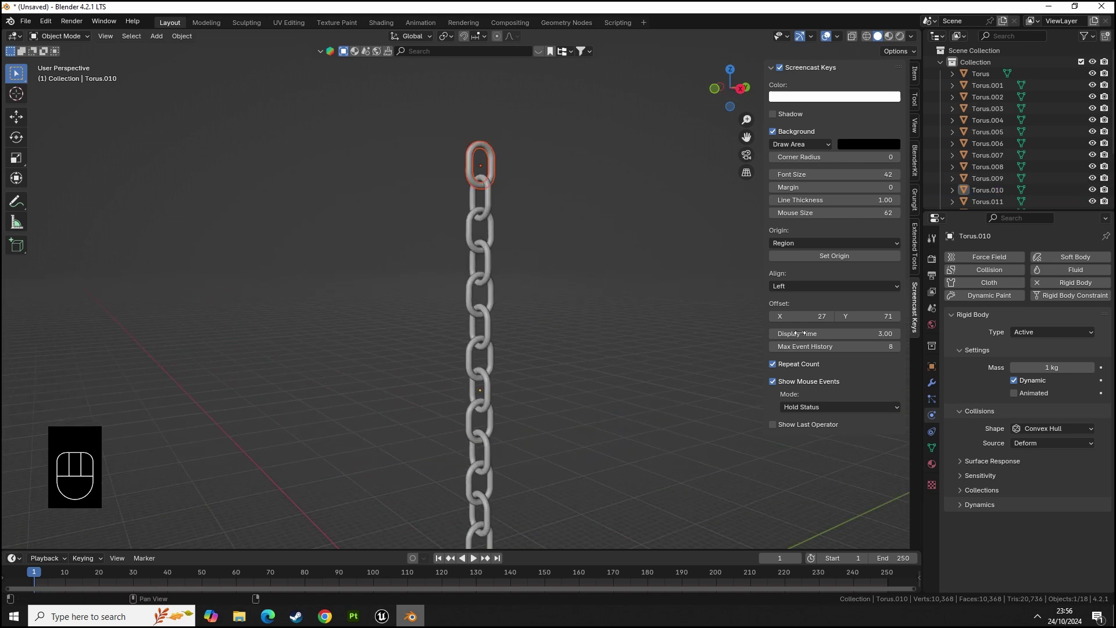
drag(1048, 338, 1036, 366)
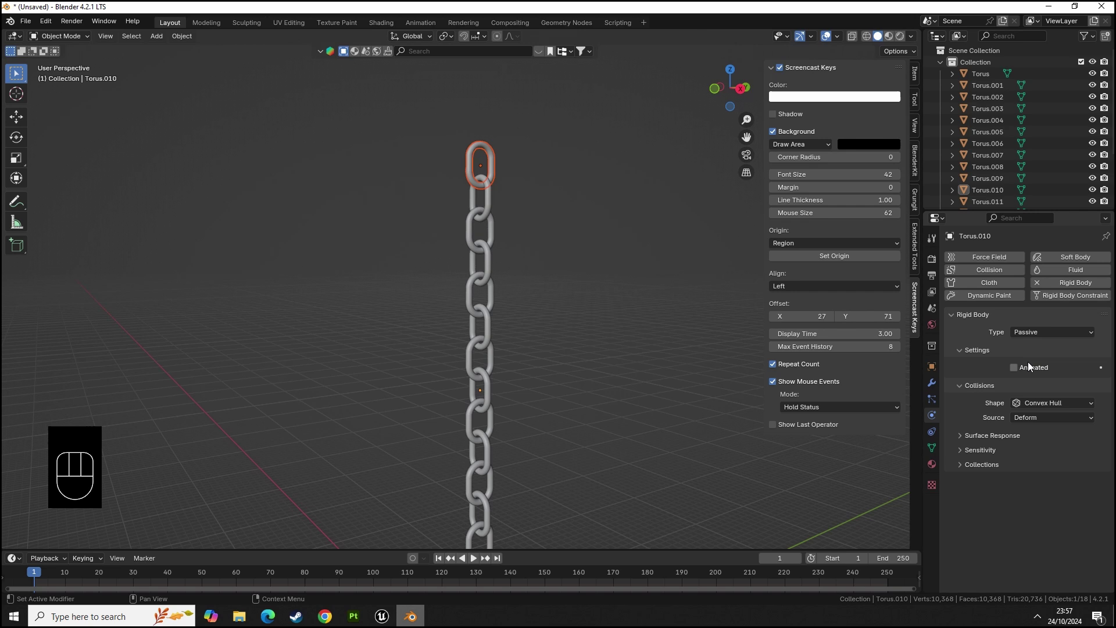
drag(1021, 378, 571, 408)
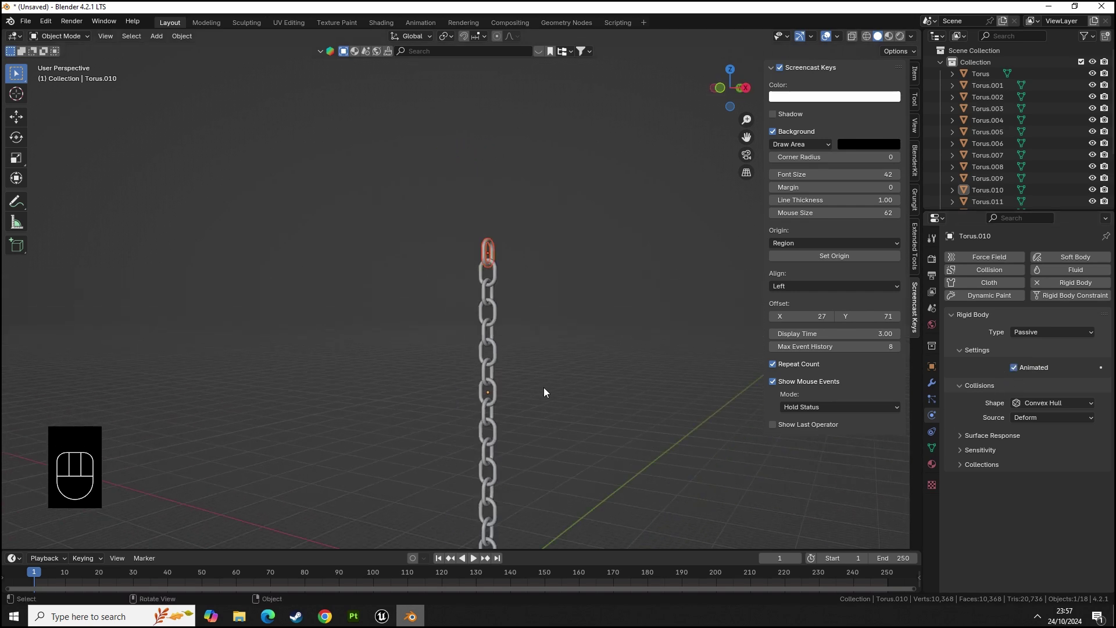
key(space)
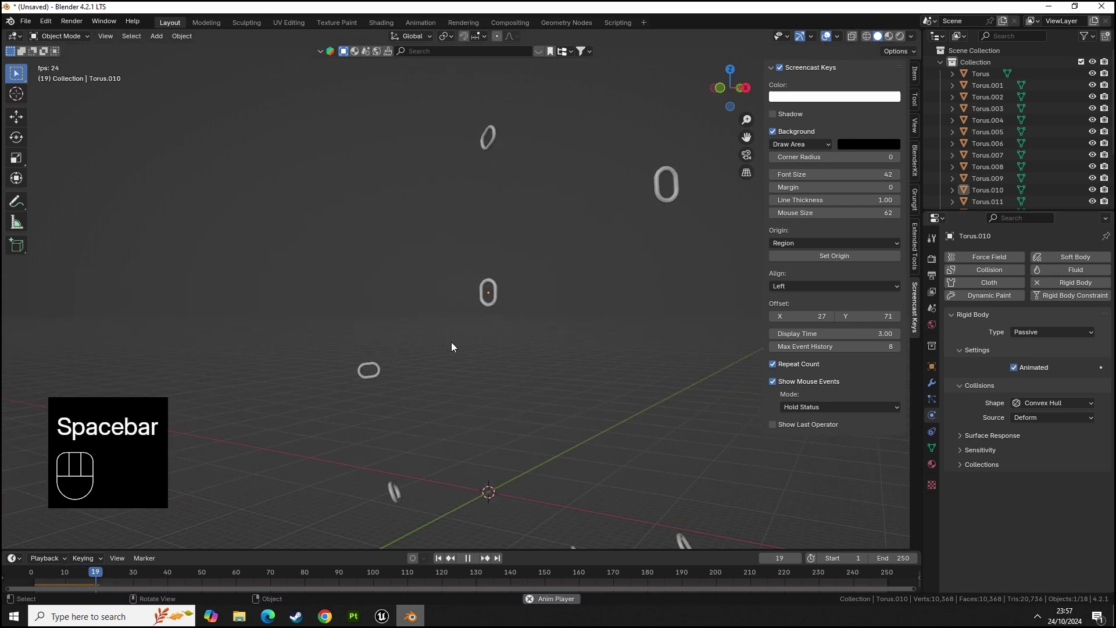
key(space)
drag(229, 582, 51, 579)
- Set every link's rigid body collision shape to Mesh and replay the simulation
click(475, 316)
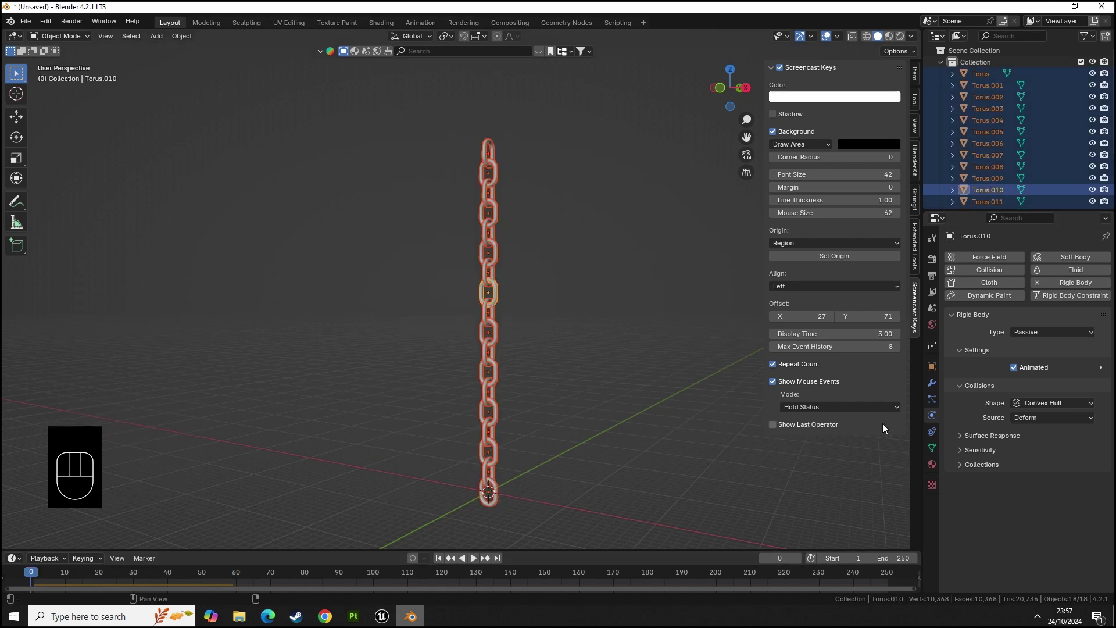
drag(1045, 408, 990, 522)
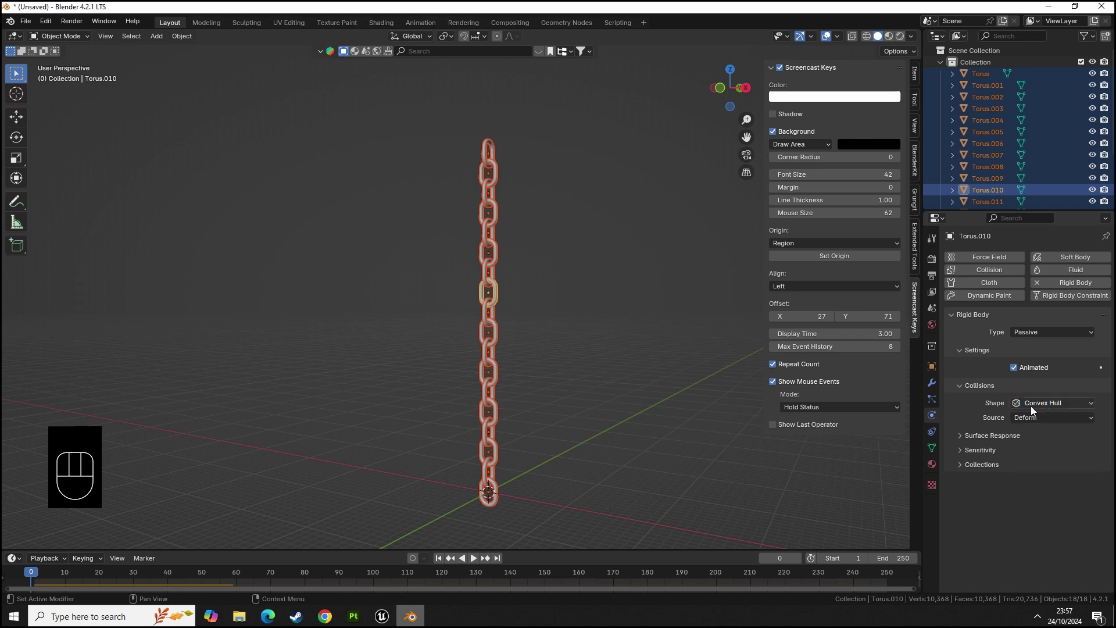
drag(1031, 406, 1048, 497)
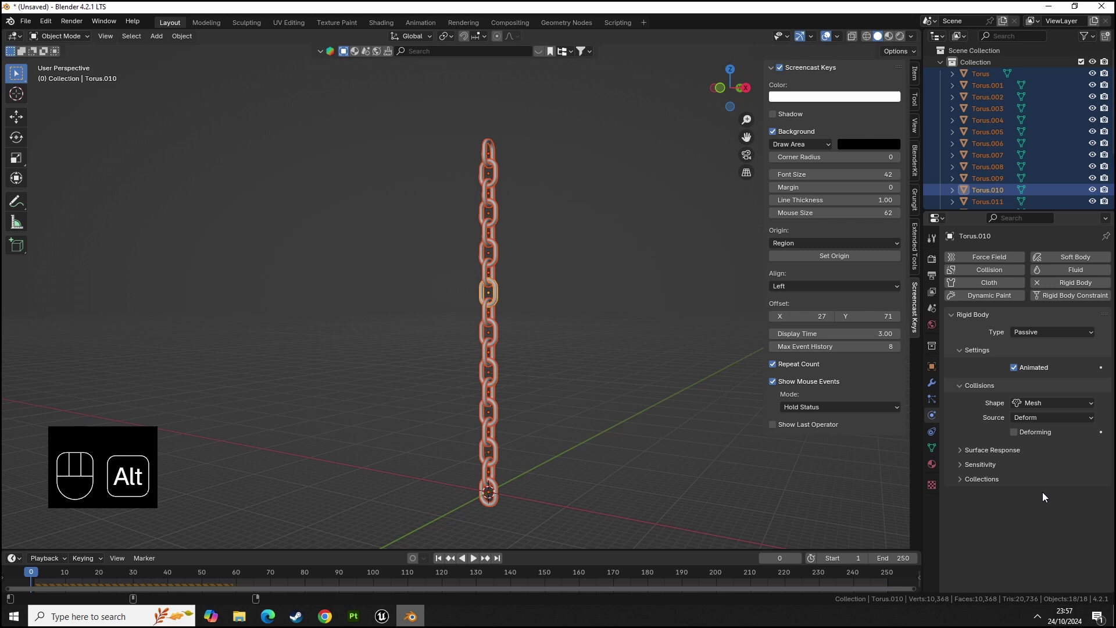
key(space)
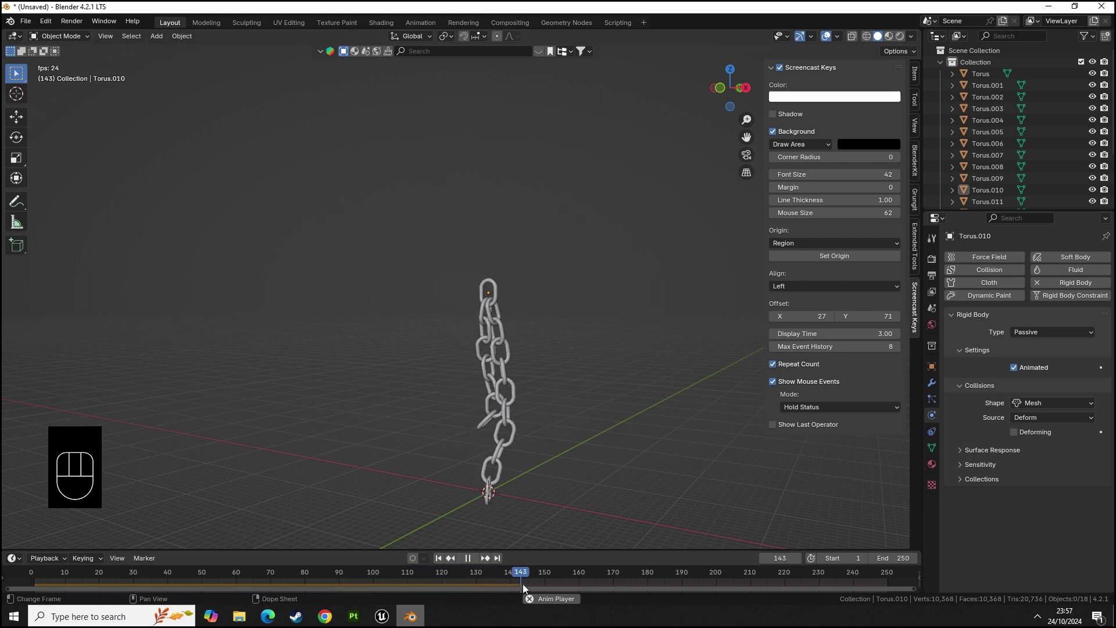
- Make the remaining middle link an active rigid body so only the top stays passive
key(space)
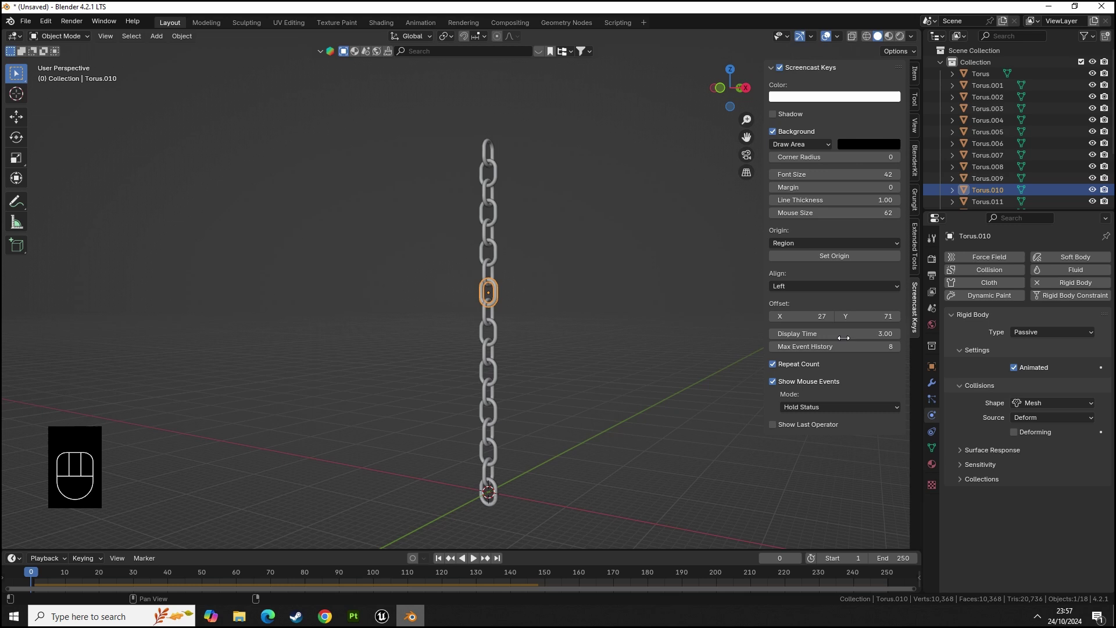
click(488, 145)
drag(1035, 337, 1045, 367)
click(1023, 370)
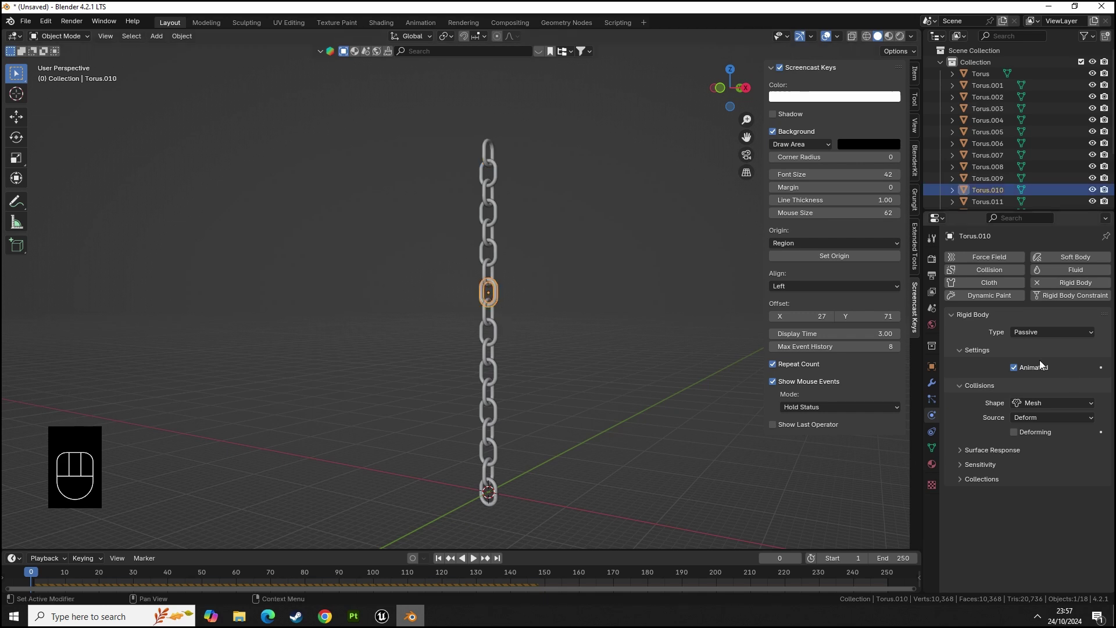
click(1042, 344)
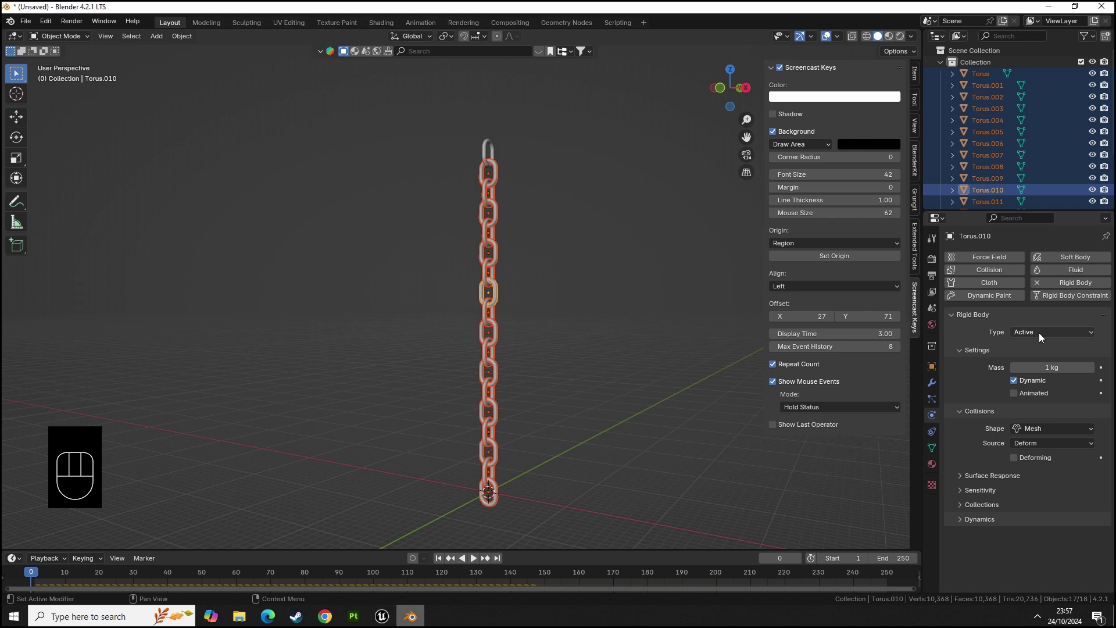
- Keep the top link Torus.017 passive and animated, then play to test the chain
click(657, 365)
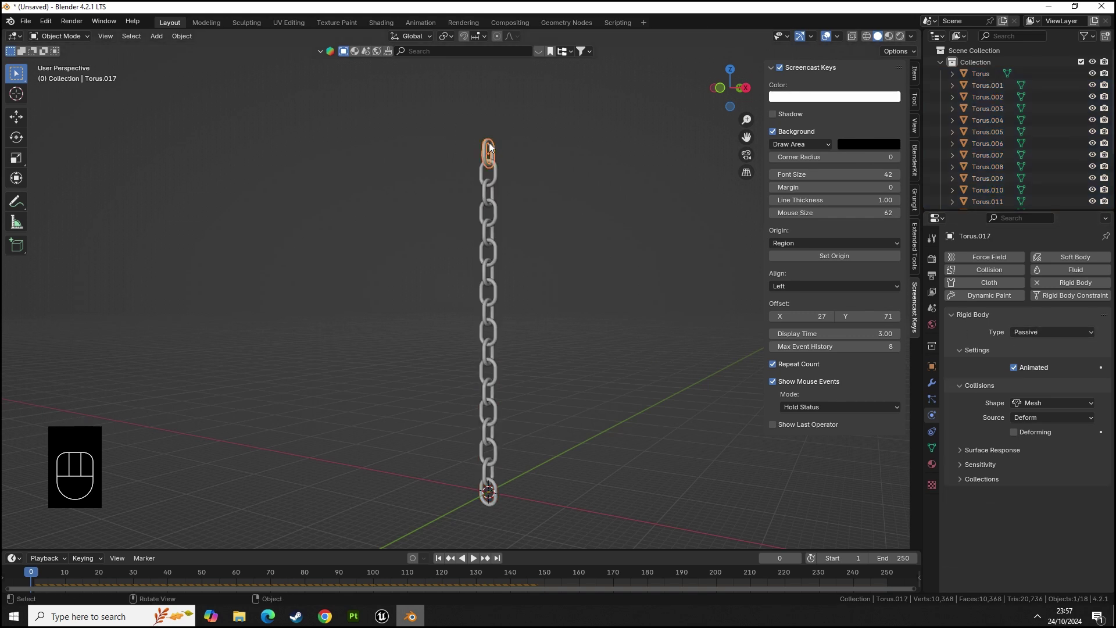
click(492, 156)
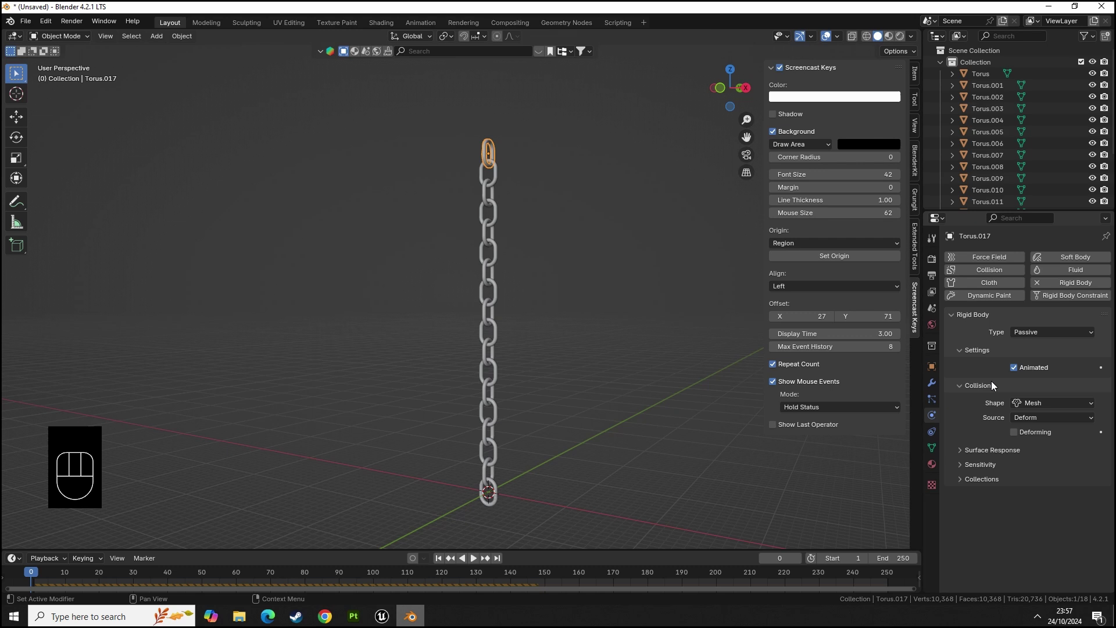
key(space)
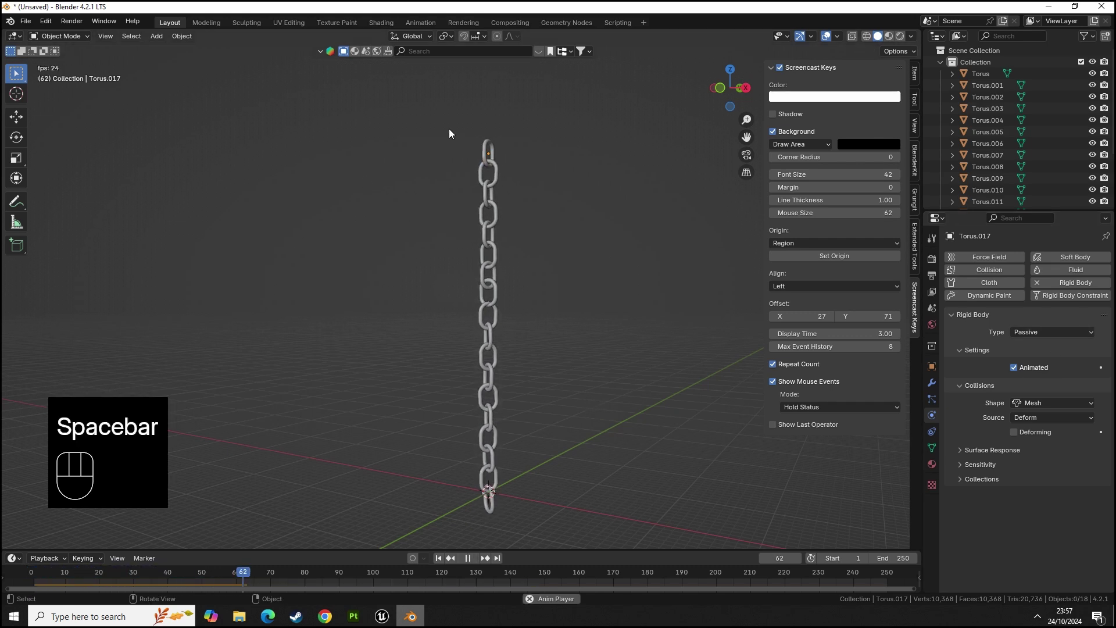
drag(483, 134, 510, 154)
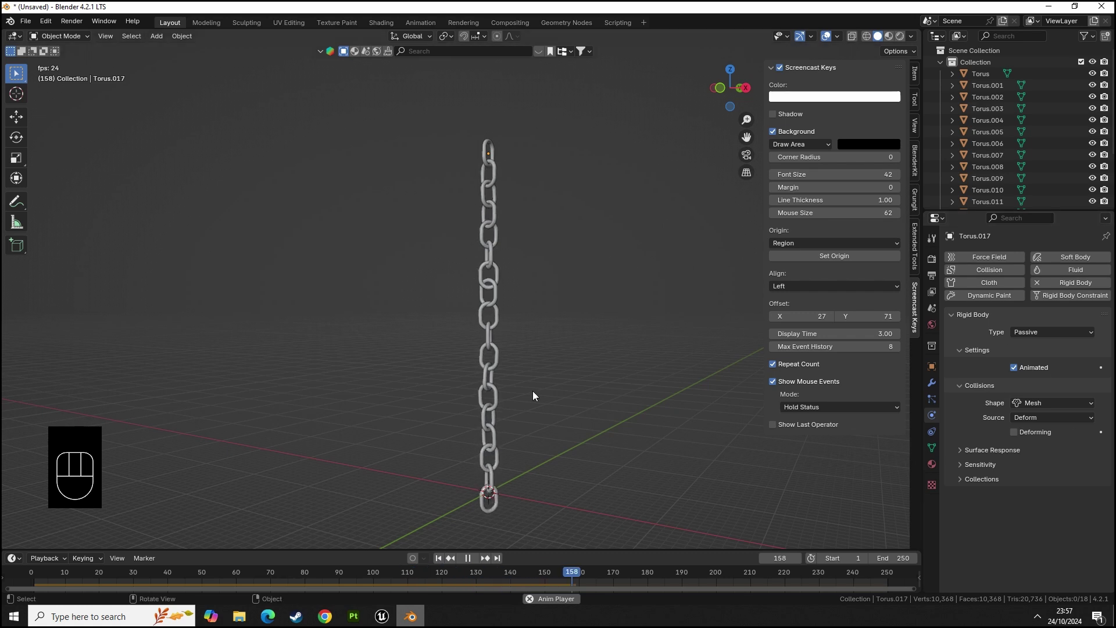
- Keyframe the top link's starting location and begin sliding it along X
key(space)
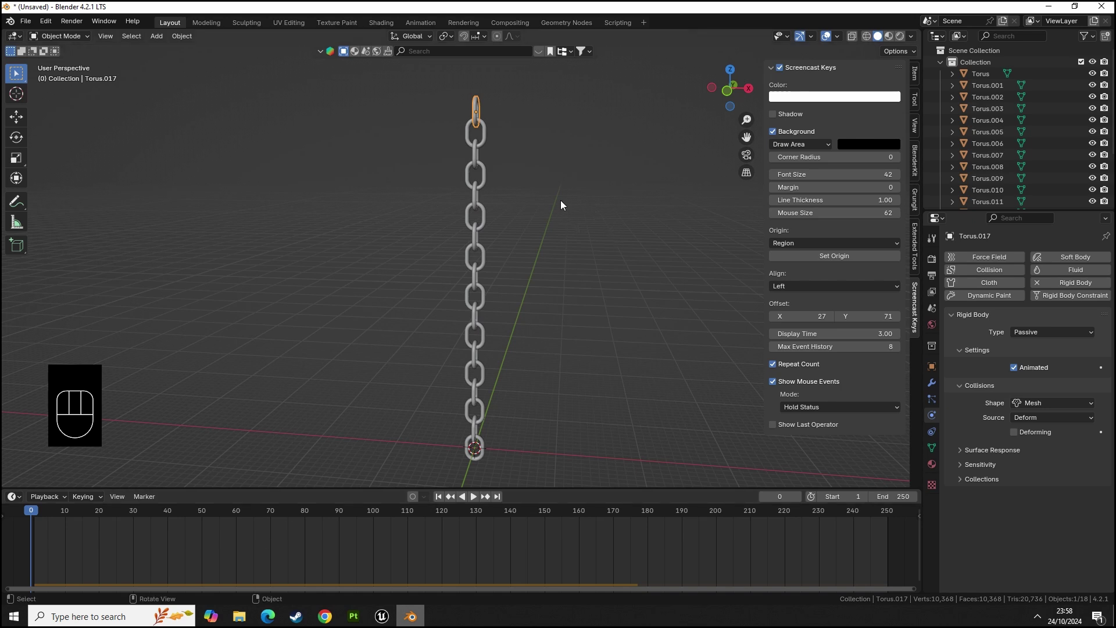
key(i)
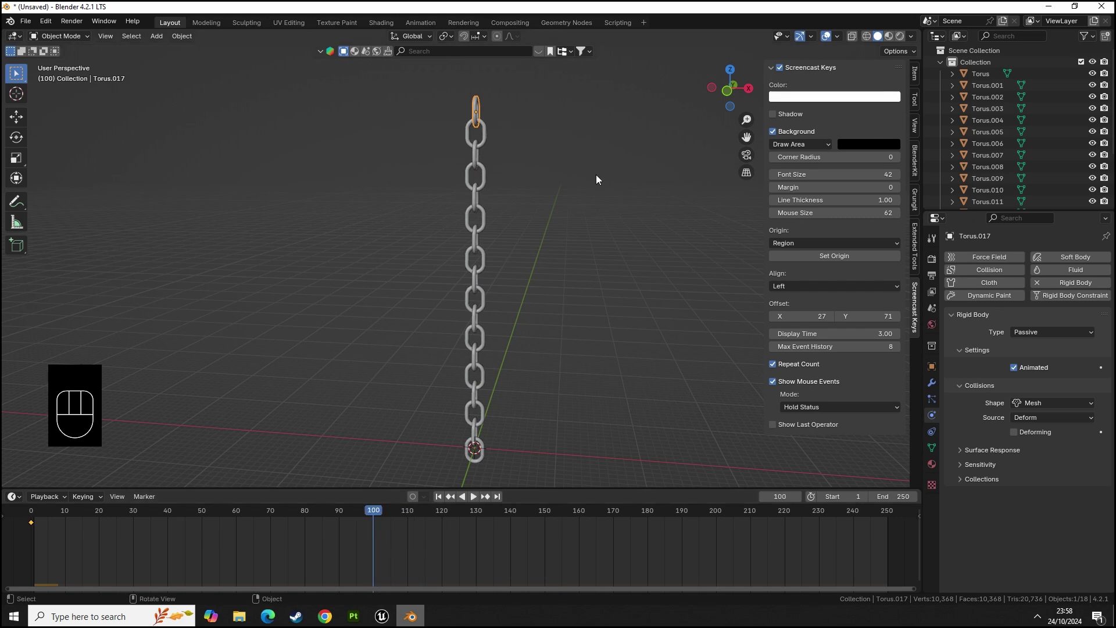
key(g)
key(x)
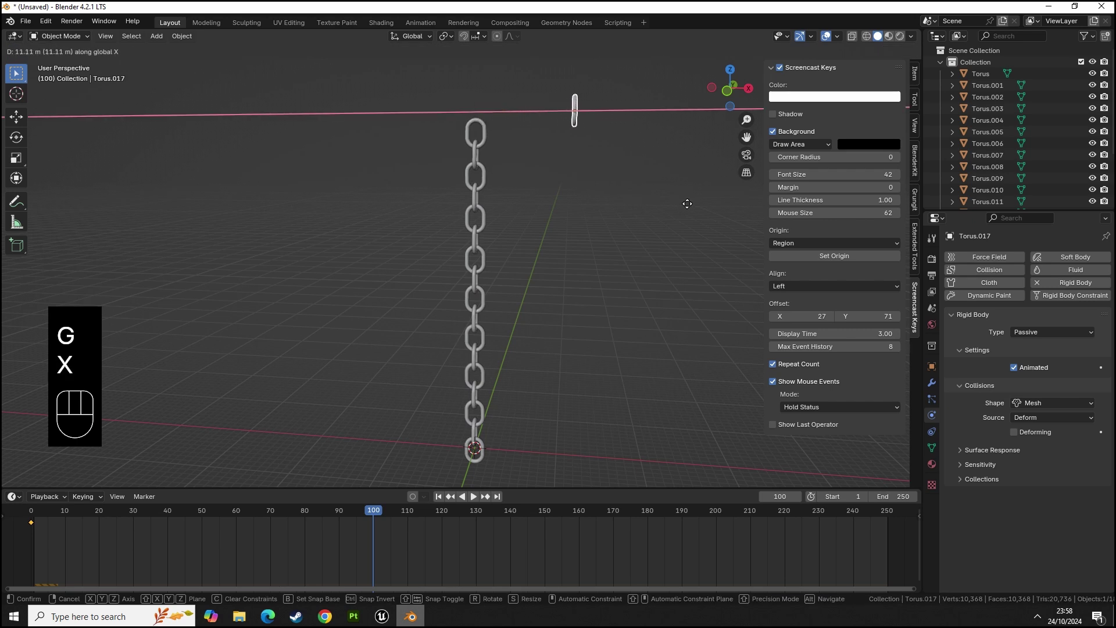
- Place the top link about 11 m out along X and keyframe it at frame 100
click(700, 209)
key(i)
click(43, 546)
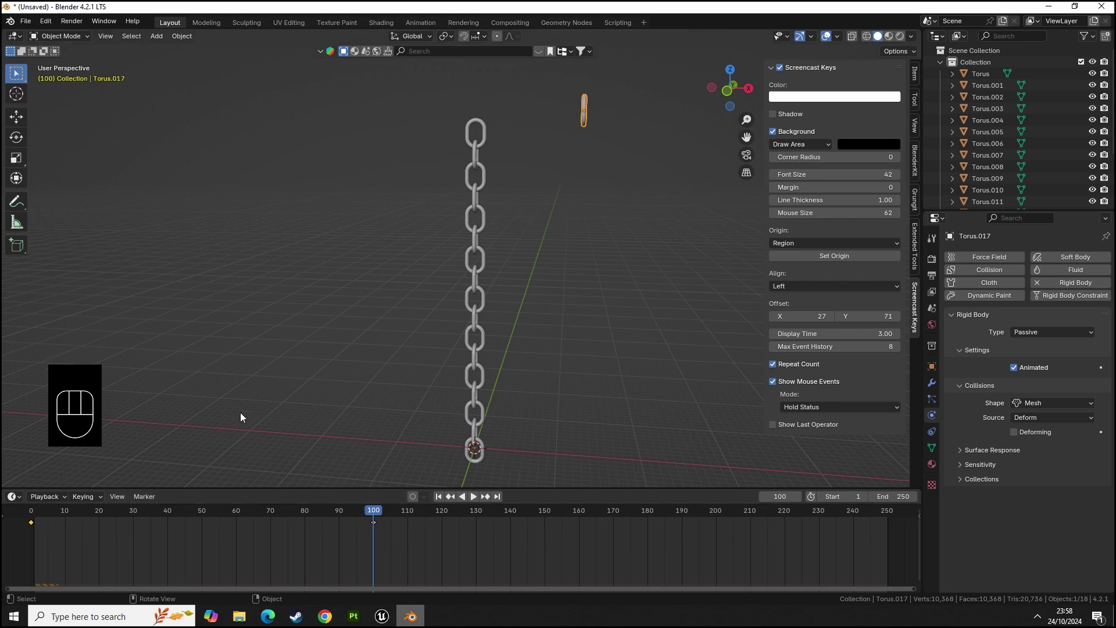
key(shift+d)
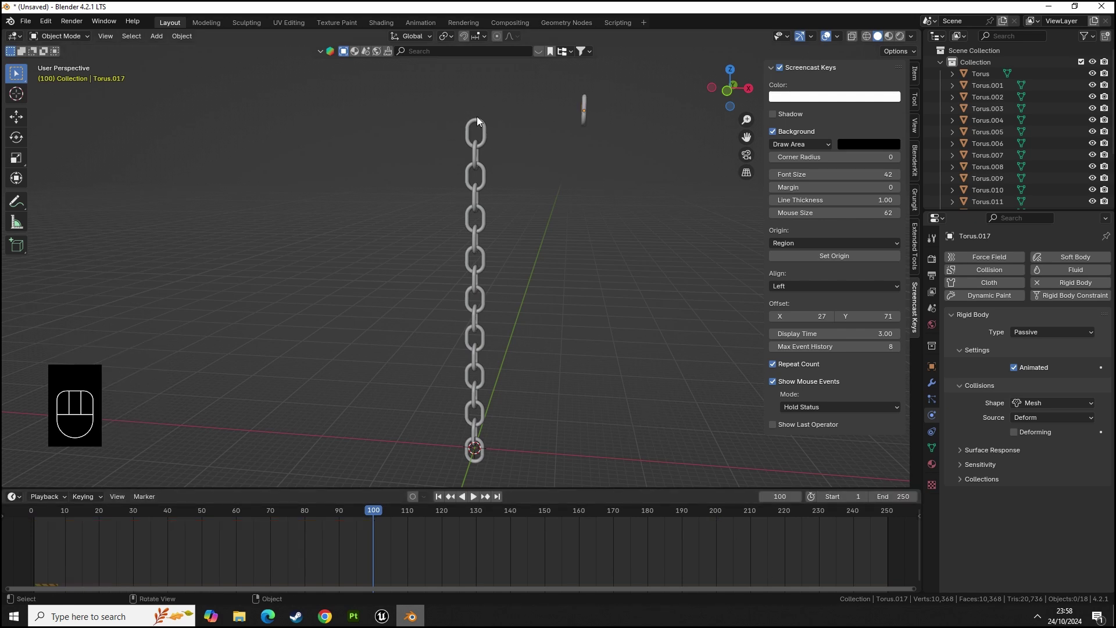
click(372, 512)
key(space)
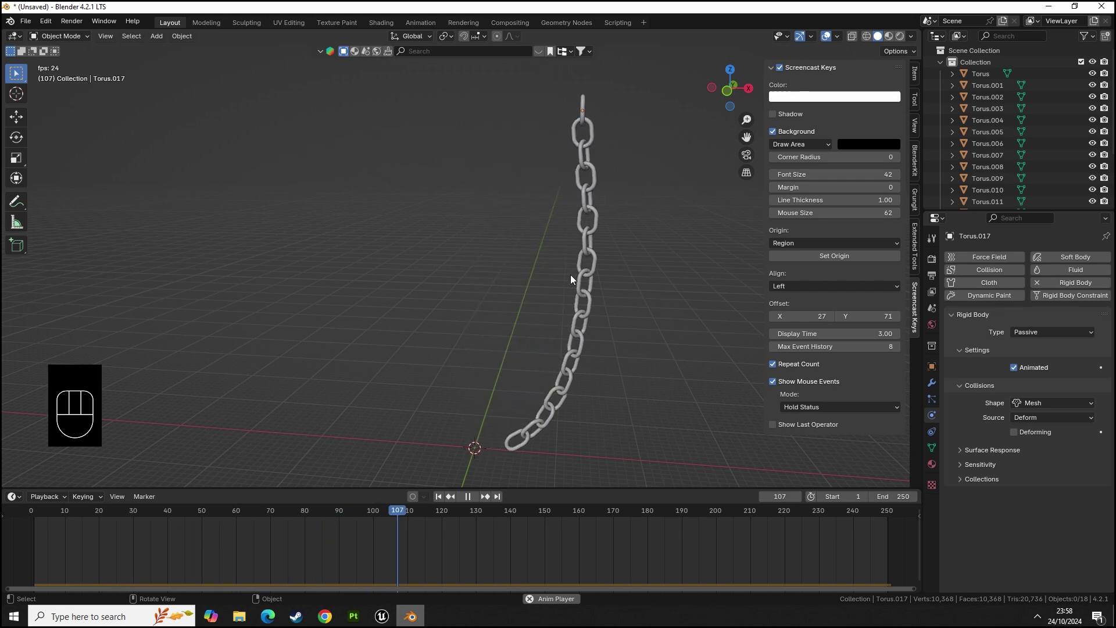
key(space)
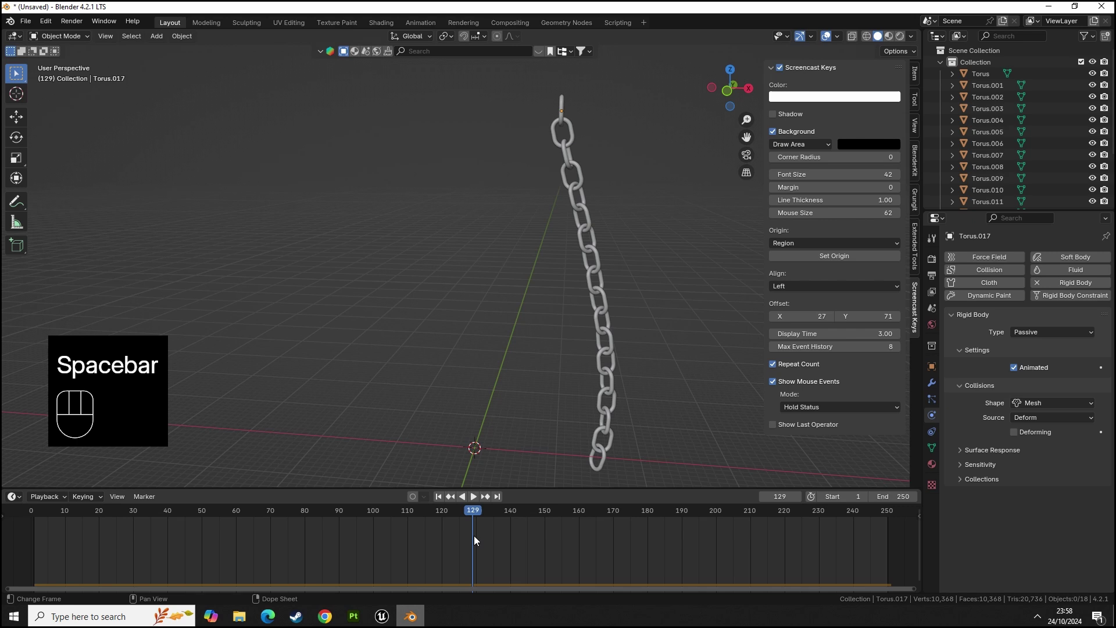
click(475, 514)
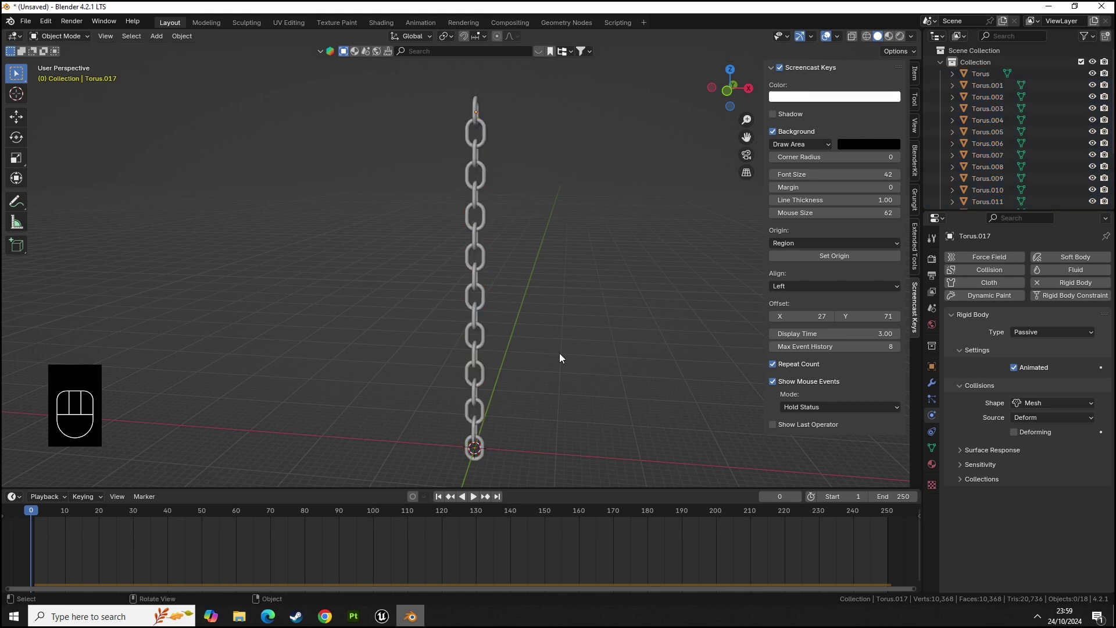
- Add a cube and scale and position it large enough to enclose the hanging chain
key(shift+a)
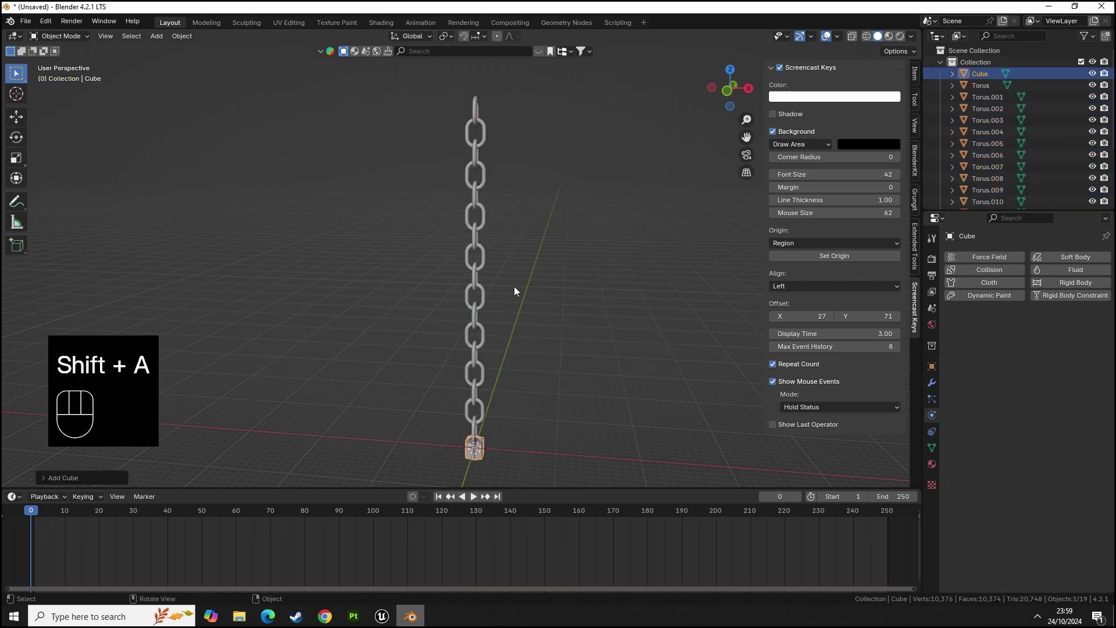
key(s)
key(g)
key(z)
key(s)
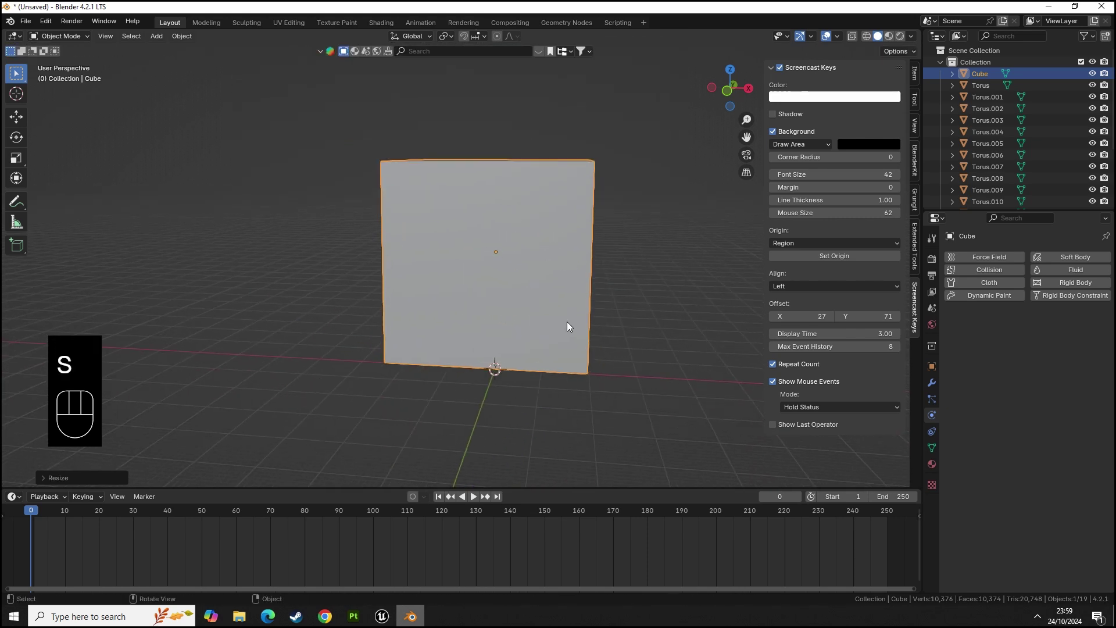
key(s)
key(g)
key(z)
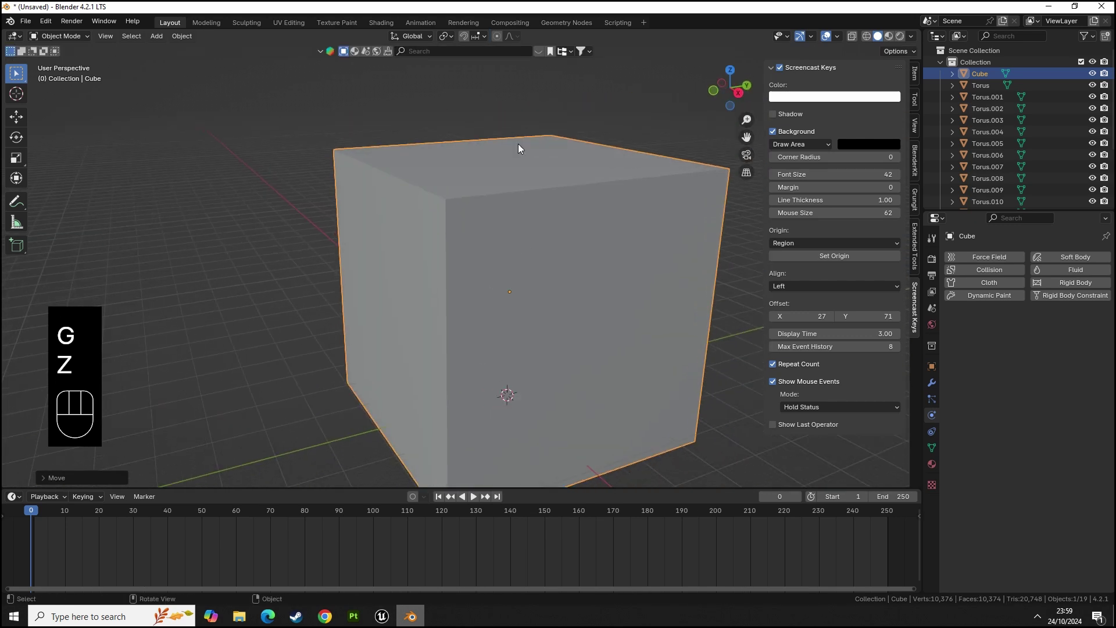
- Delete the cube's front face so the chain shows inside an open box
key(Tab)
key(3)
key(x)
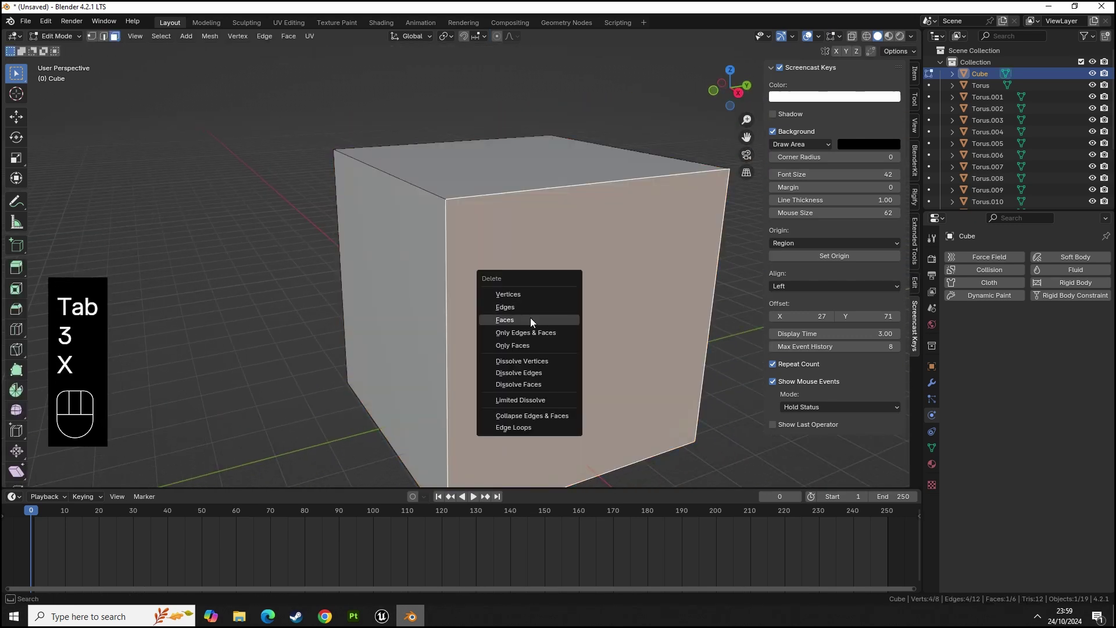
key(Tab)
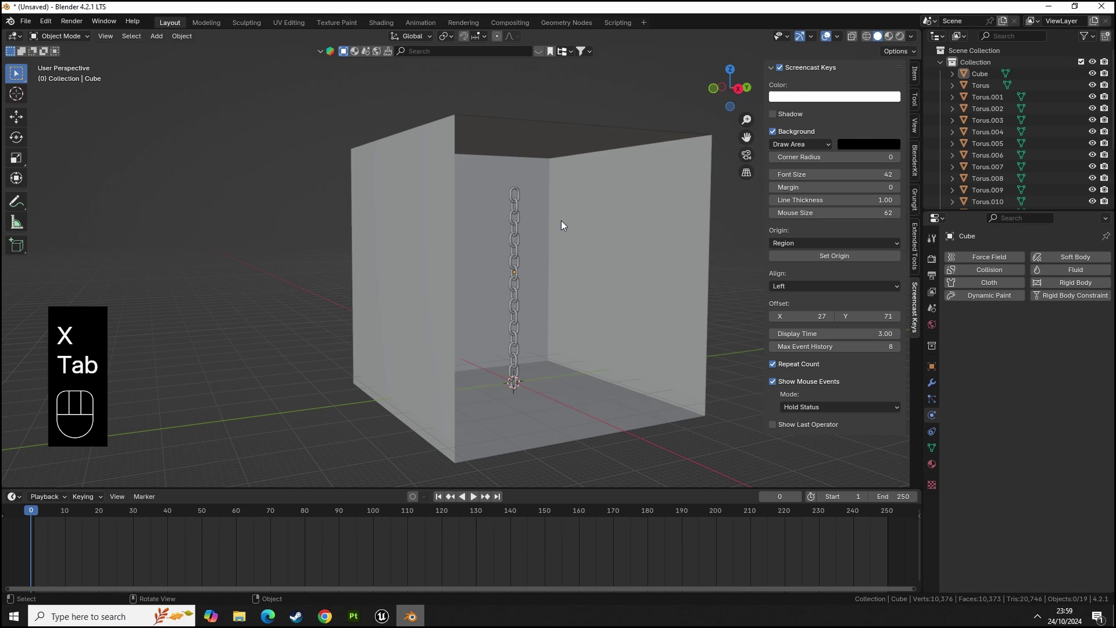